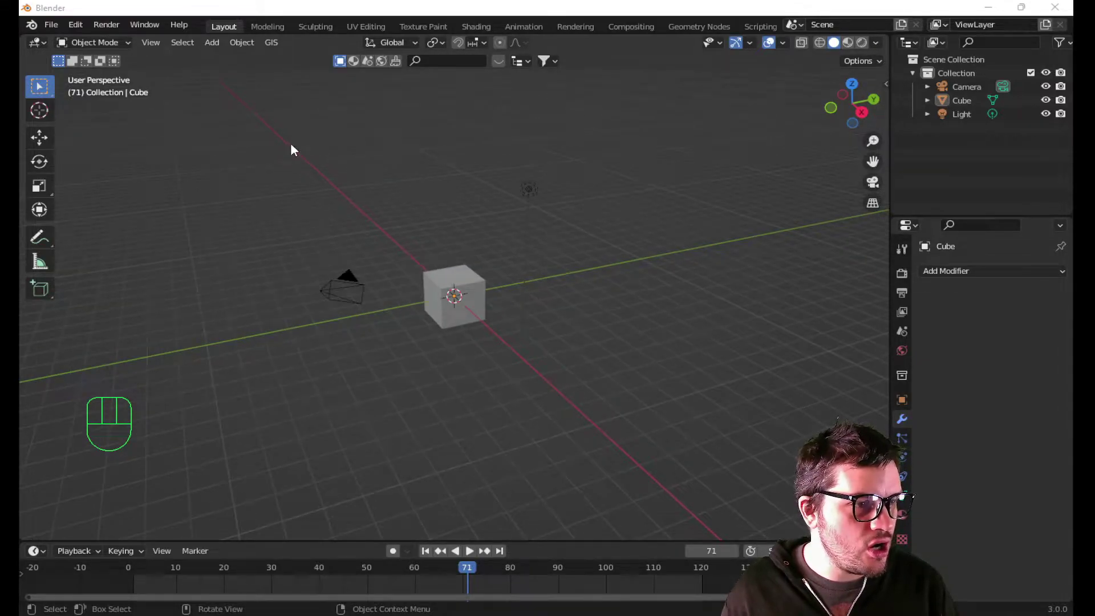
- Delete the default cube, camera and light, leaving an empty scene
{"action": "left_click", "coordinate": [269, 137]}
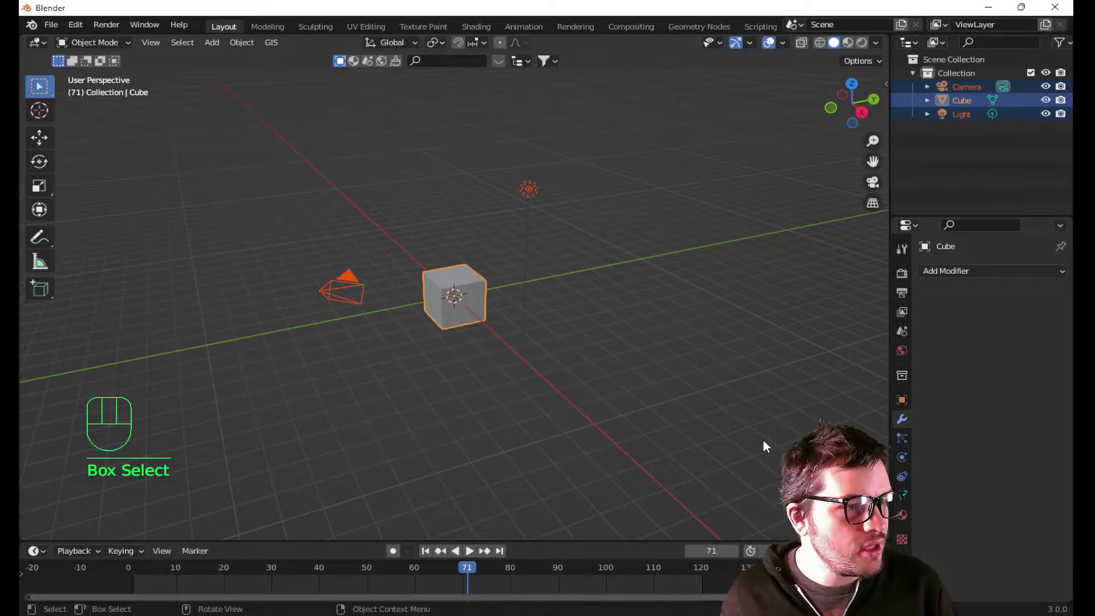
{"action": "key", "text": "Delete"}
{"action": "key", "text": "Insert"}
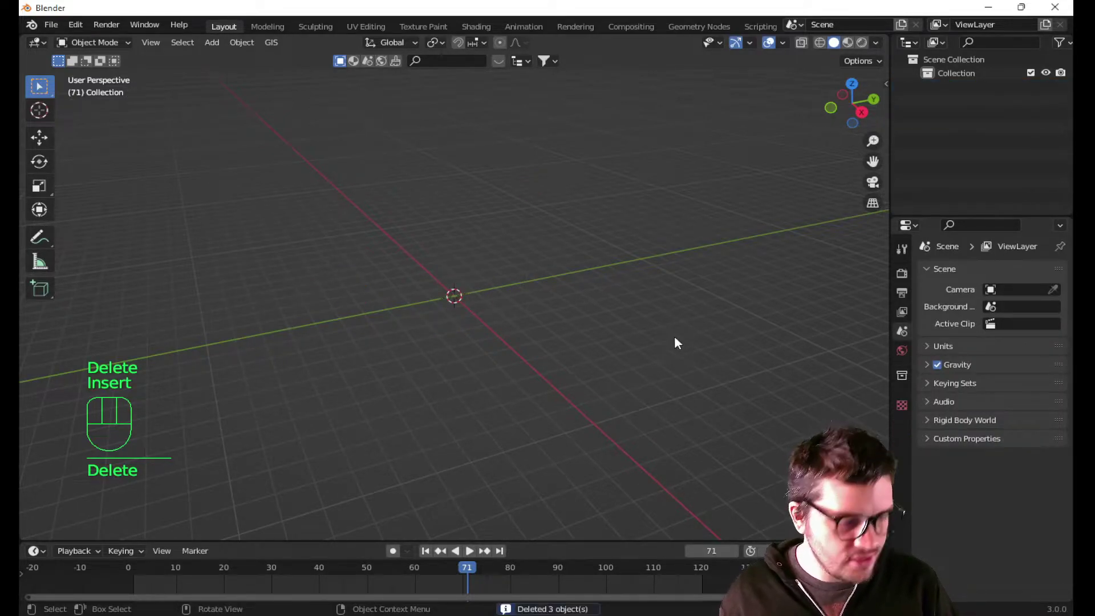
- Add a plane, rotate it 90° upright and scale its width to about 0.79 for a portrait shape
{"action": "key", "text": "shift+a"}
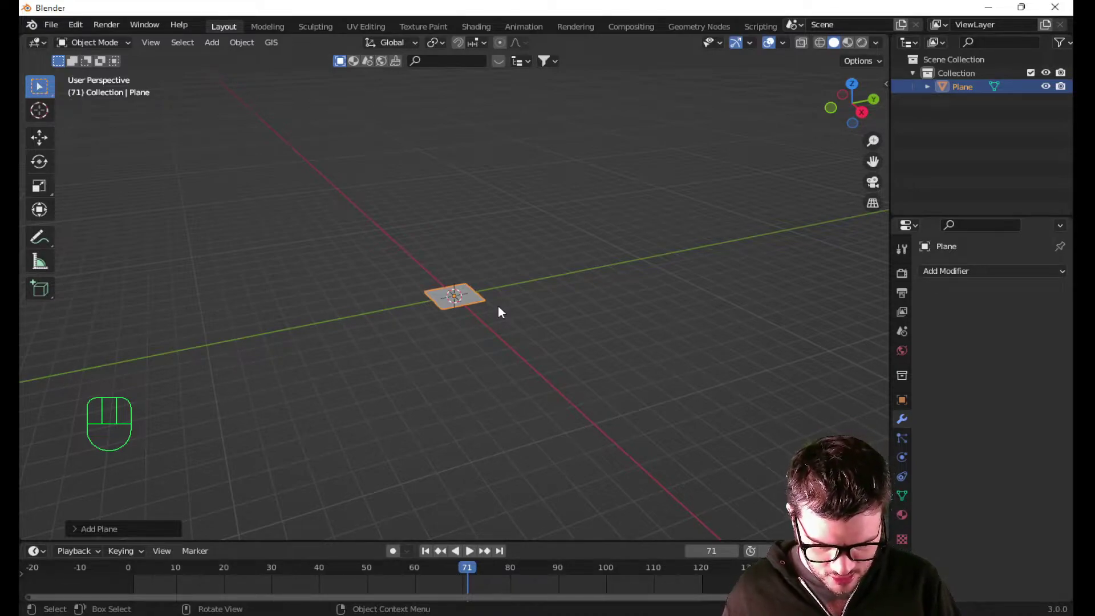
{"action": "key", "text": "r"}
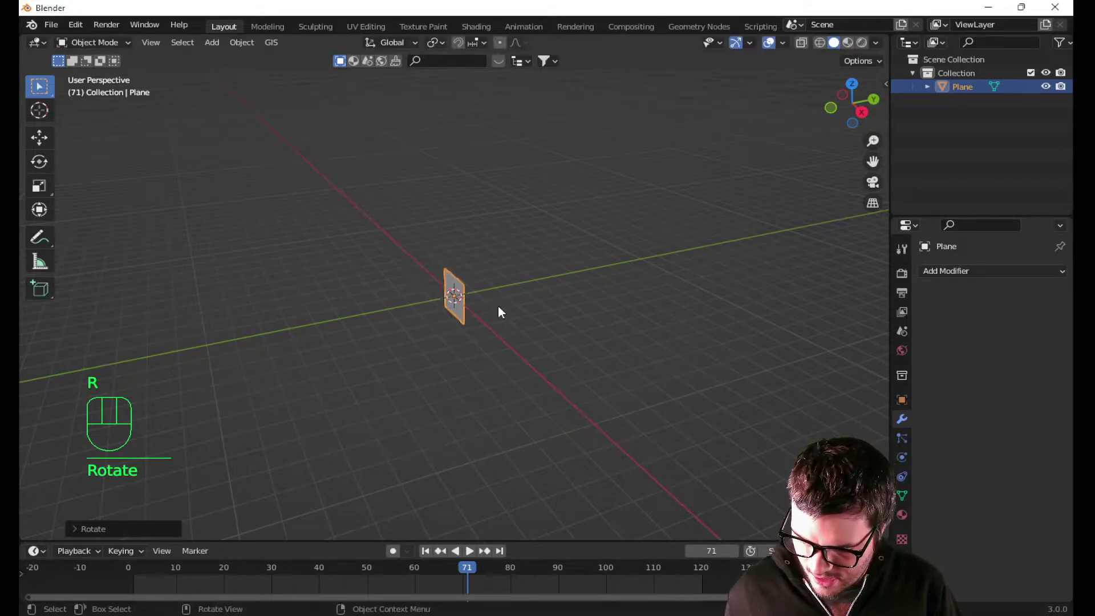
{"action": "key", "text": "KP_1"}
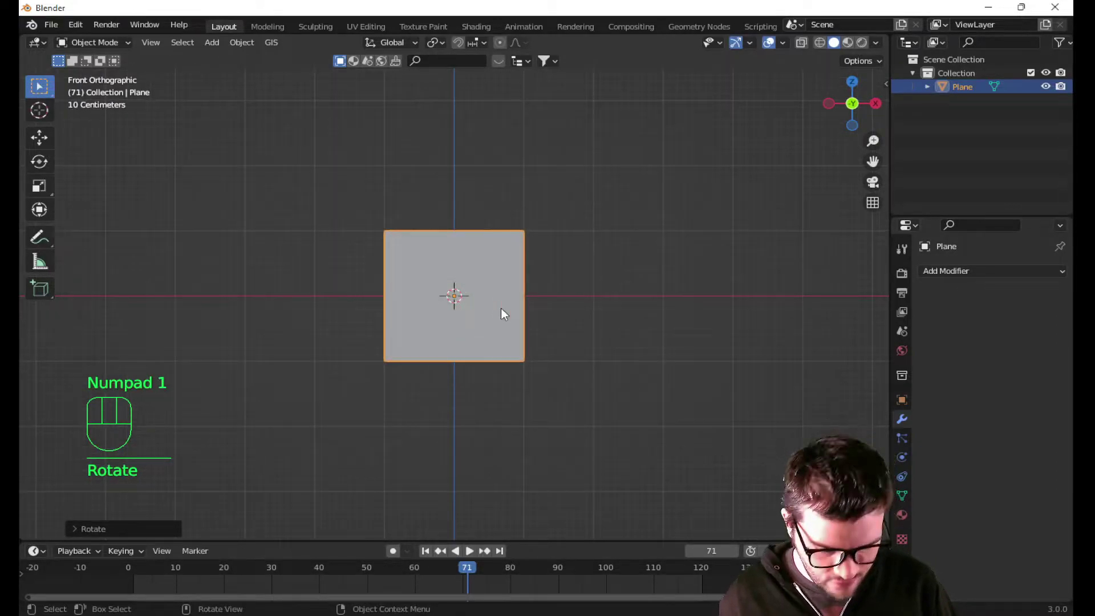
{"action": "key", "text": "s"}
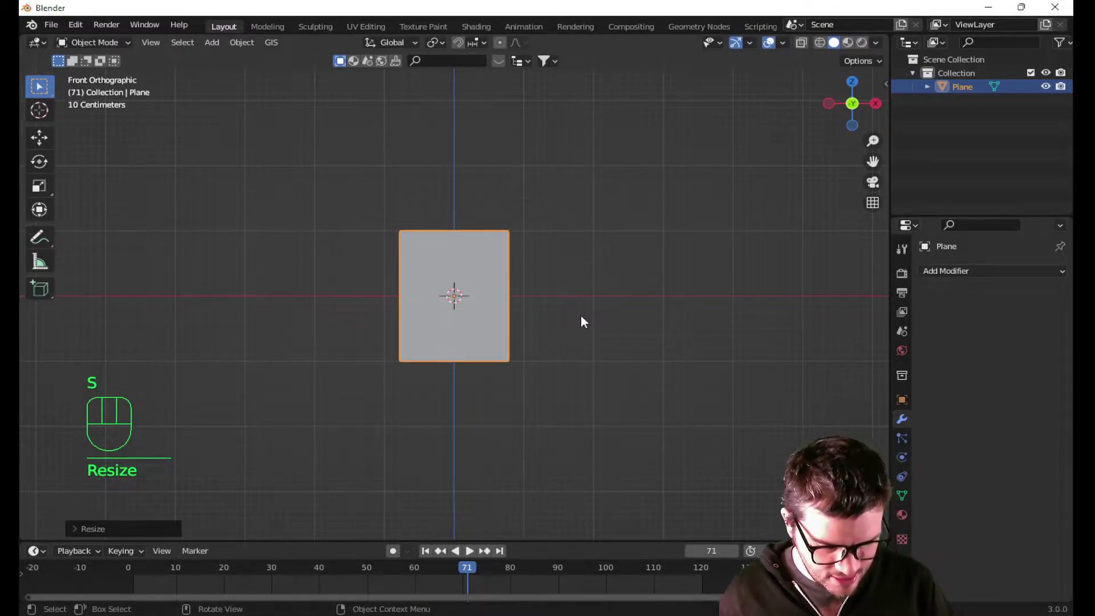
- In Edit Mode, loop-cut the plane into a 3-by-4 grid of faces and select all of it
{"action": "key", "text": "Tab"}
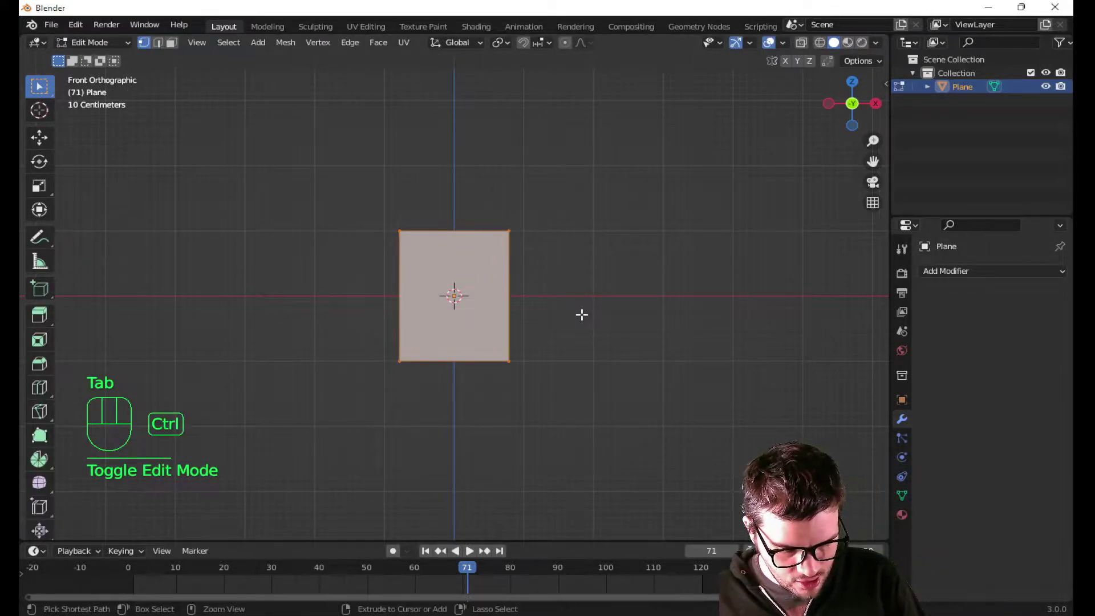
{"action": "key", "text": "ctrl+r"}
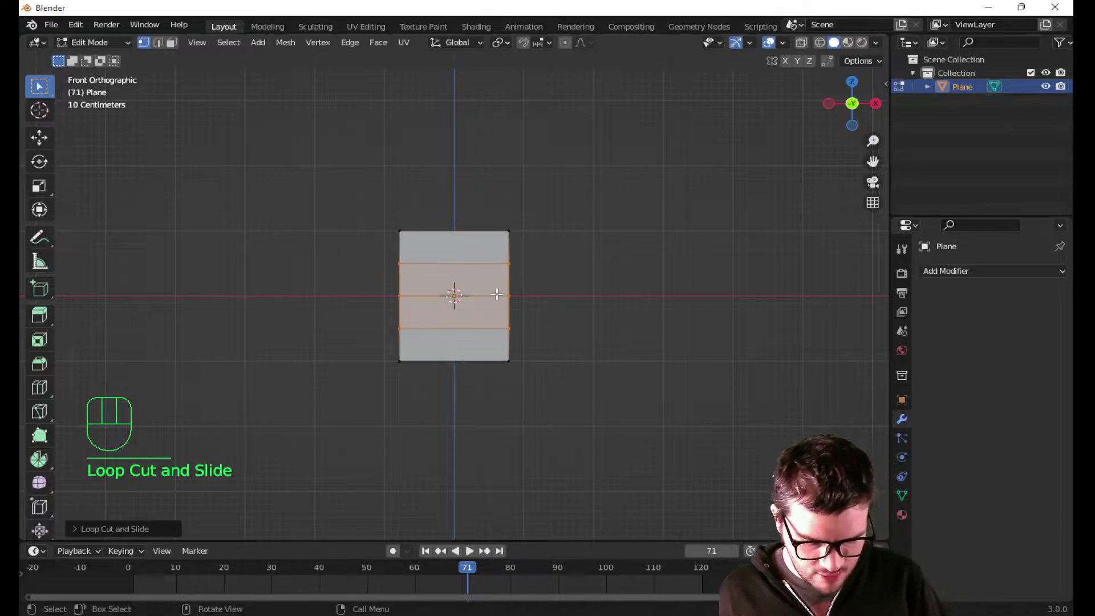
{"action": "key", "text": "ctrl+r"}
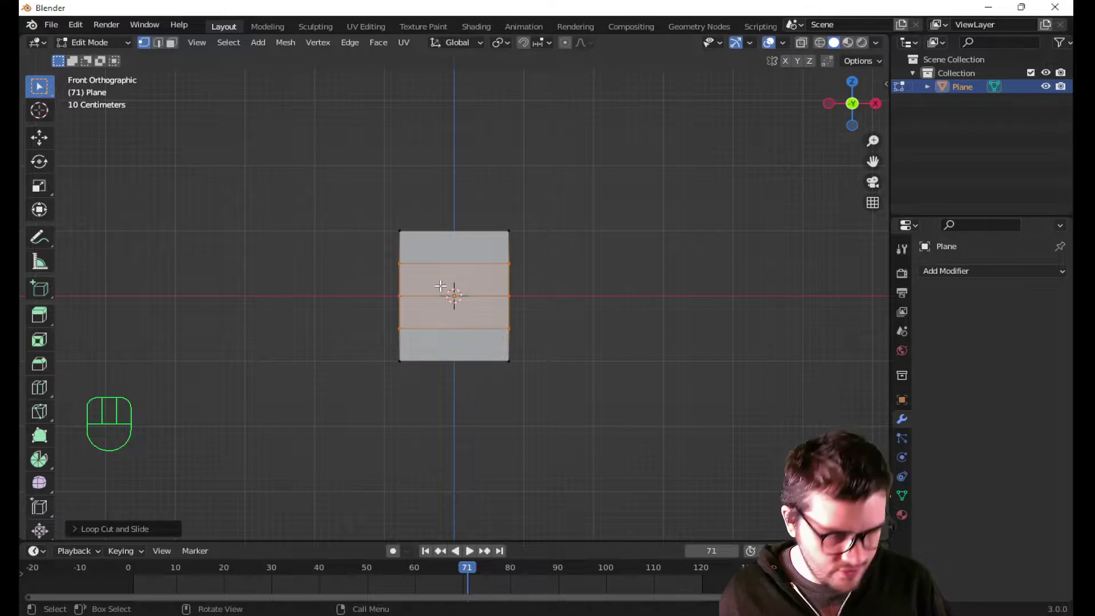
{"action": "key", "text": "ctrl+r"}
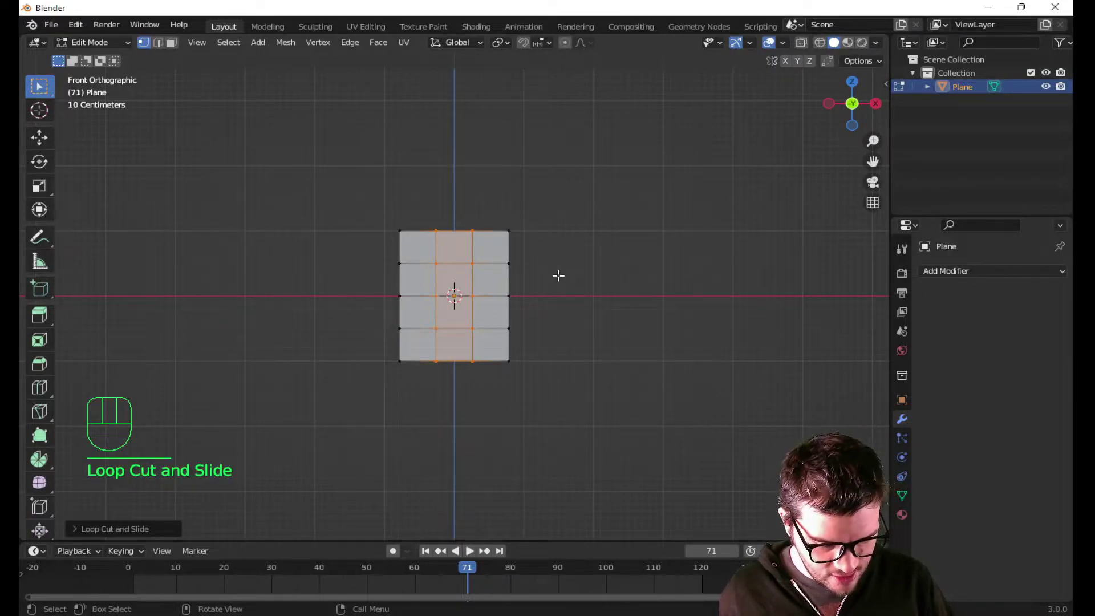
{"action": "key", "text": "a"}
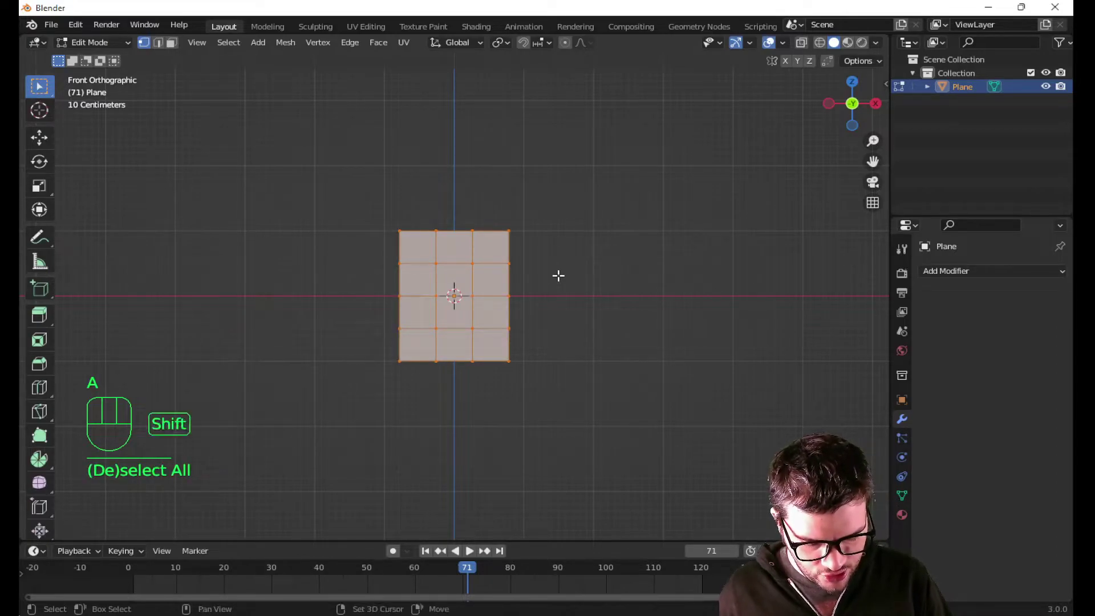
- Duplicate the gridded poster twice, shrinking each copy and placing one on either side of the original
{"action": "key", "text": "shift+d"}
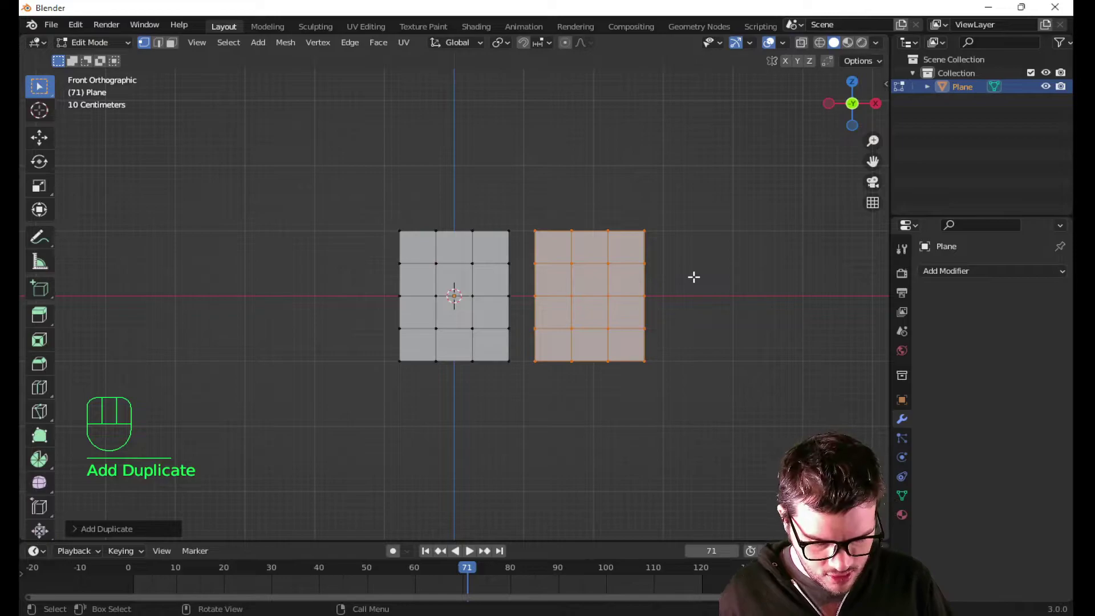
{"action": "key", "text": "s"}
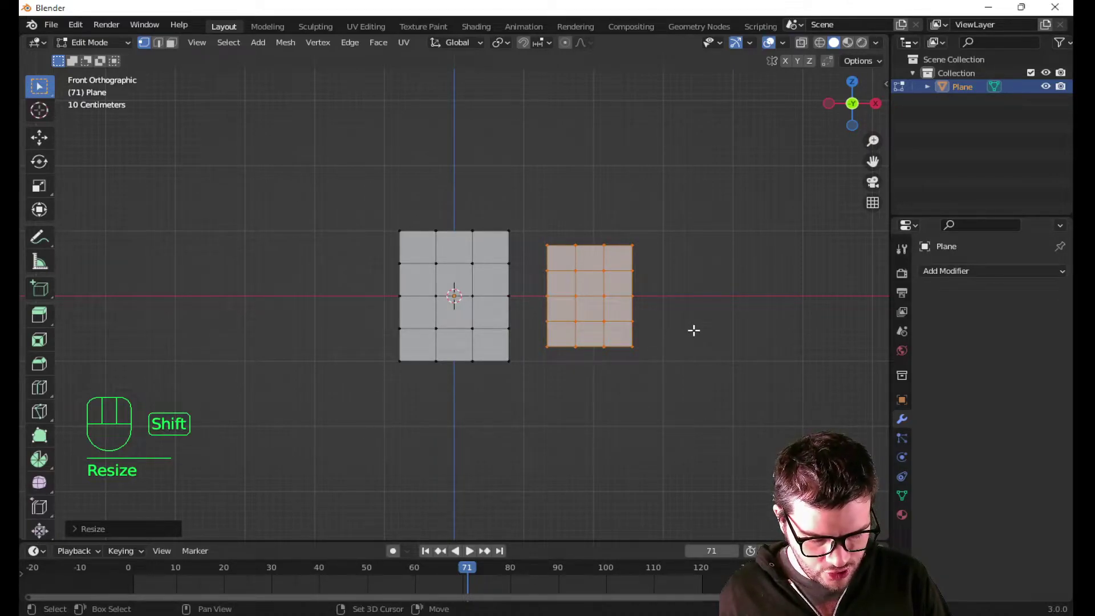
{"action": "key", "text": "shift+d"}
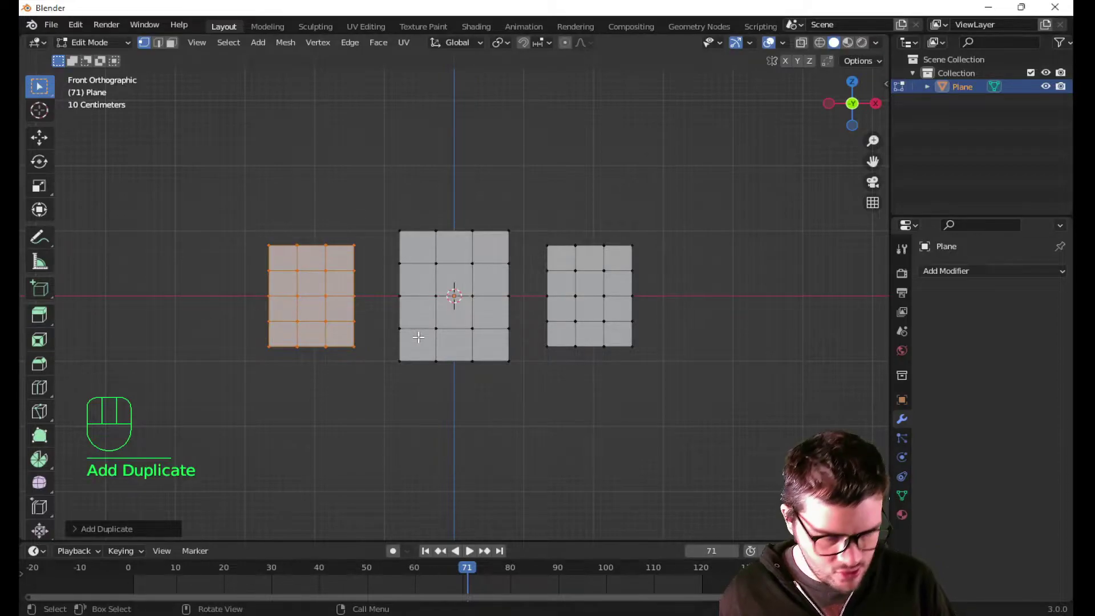
{"action": "key", "text": "s"}
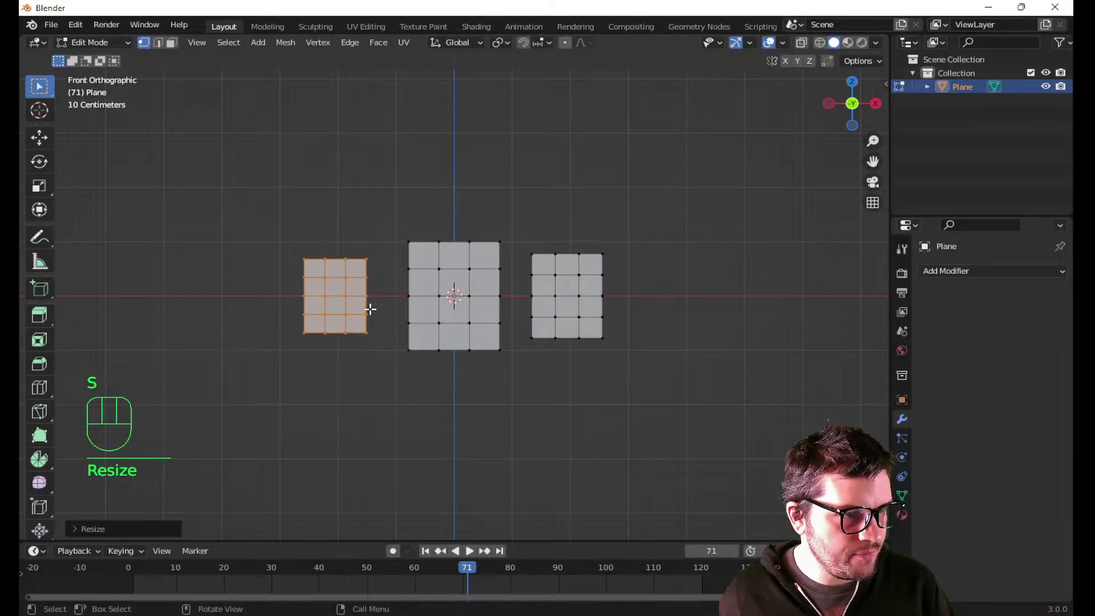
{"action": "left_click_drag", "start_coordinate": [384, 324], "coordinate": [334, 351]}
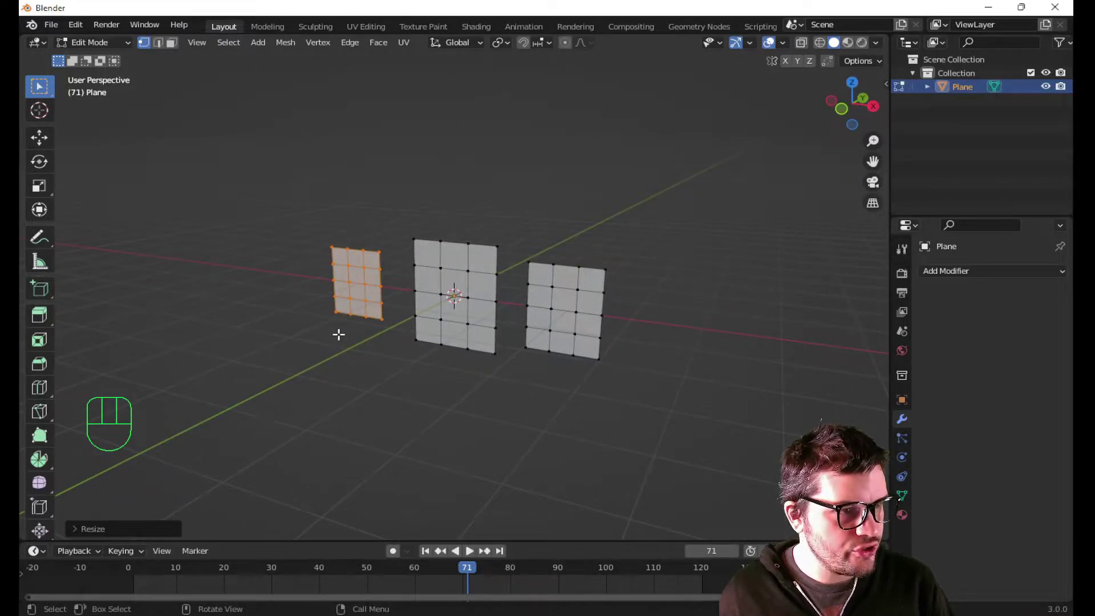
{"action": "key", "text": "2"}
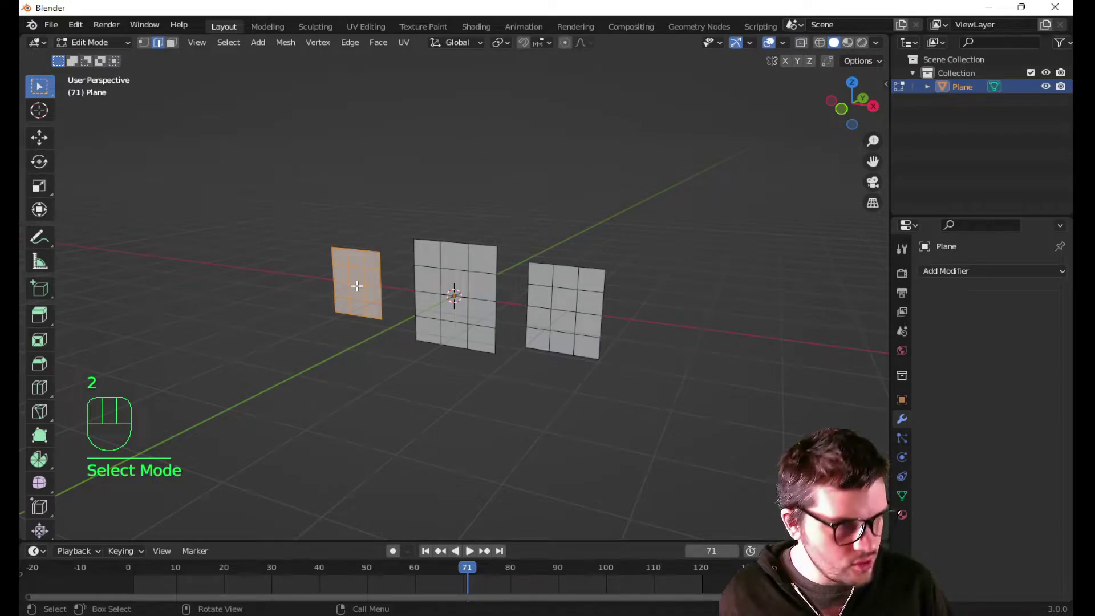
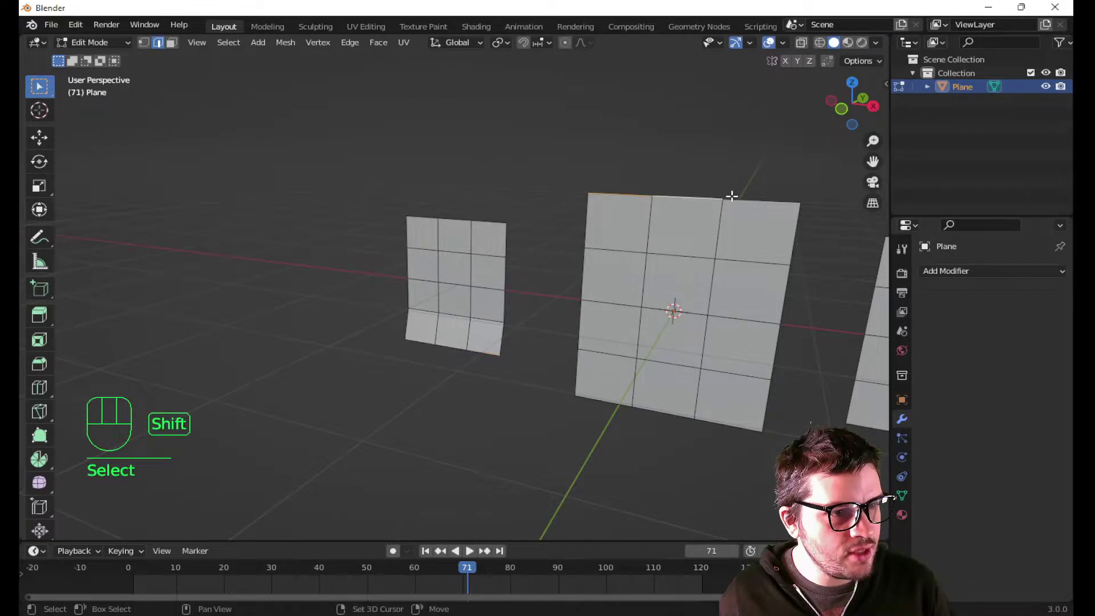
- Add an edge loop near the middle poster's top and pull its top edge backward along Y
{"action": "left_click", "coordinate": [754, 196]}
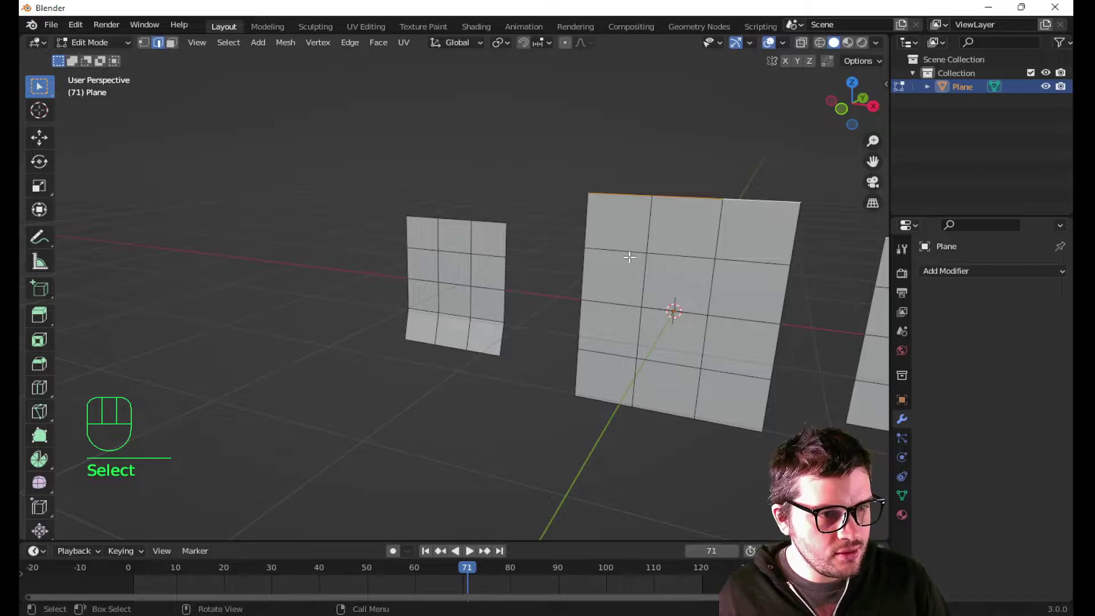
{"action": "left_click", "coordinate": [675, 250]}
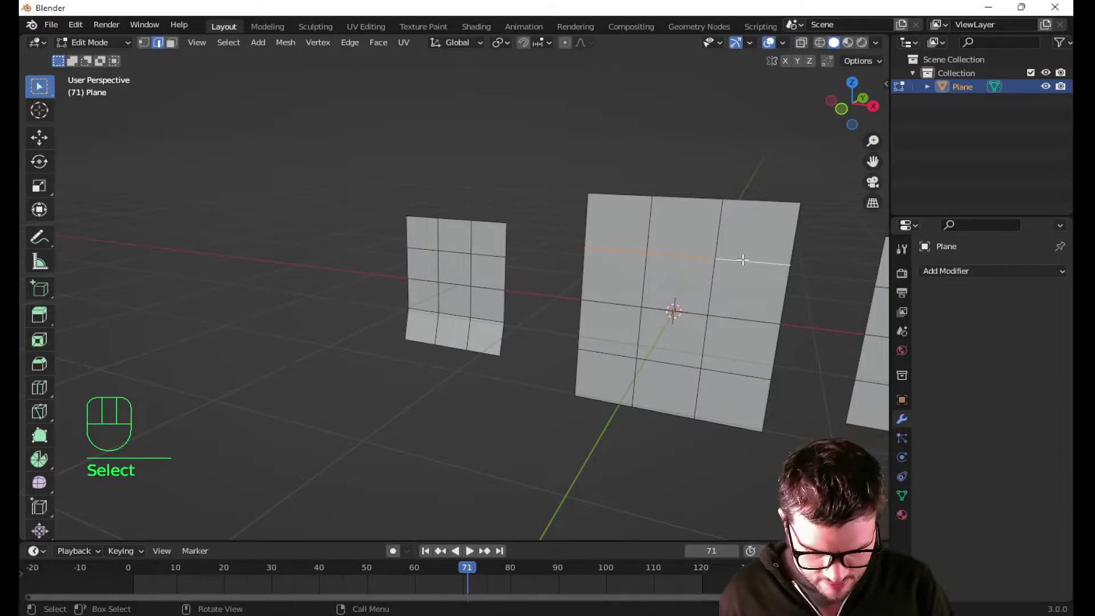
{"action": "key", "text": "g"}
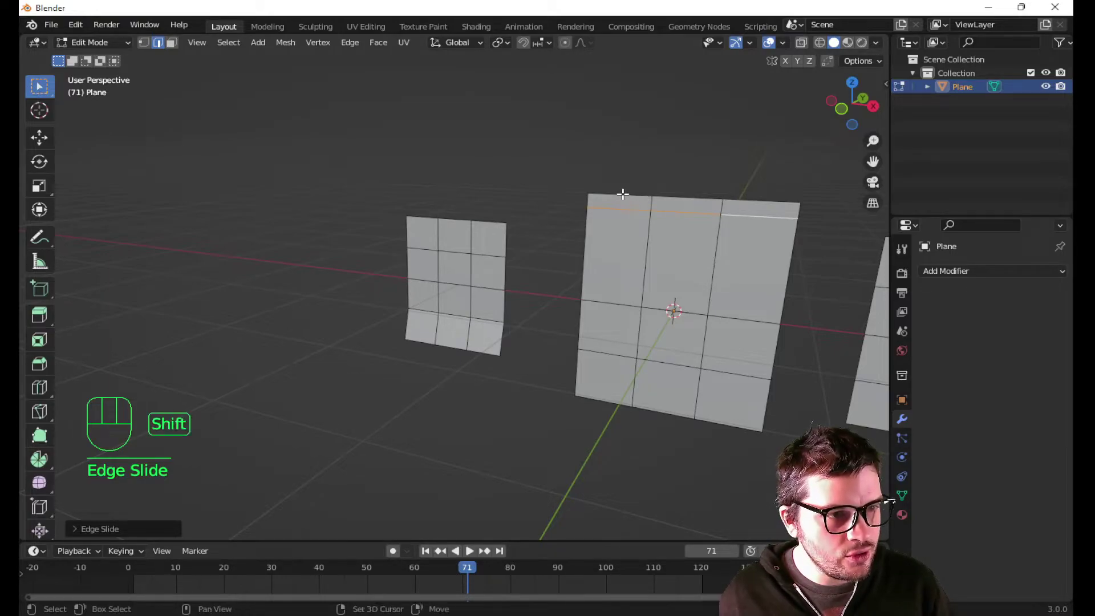
{"action": "left_click", "coordinate": [625, 190]}
{"action": "left_click", "coordinate": [710, 196]}
{"action": "left_click", "coordinate": [745, 196]}
{"action": "key", "text": "g"}
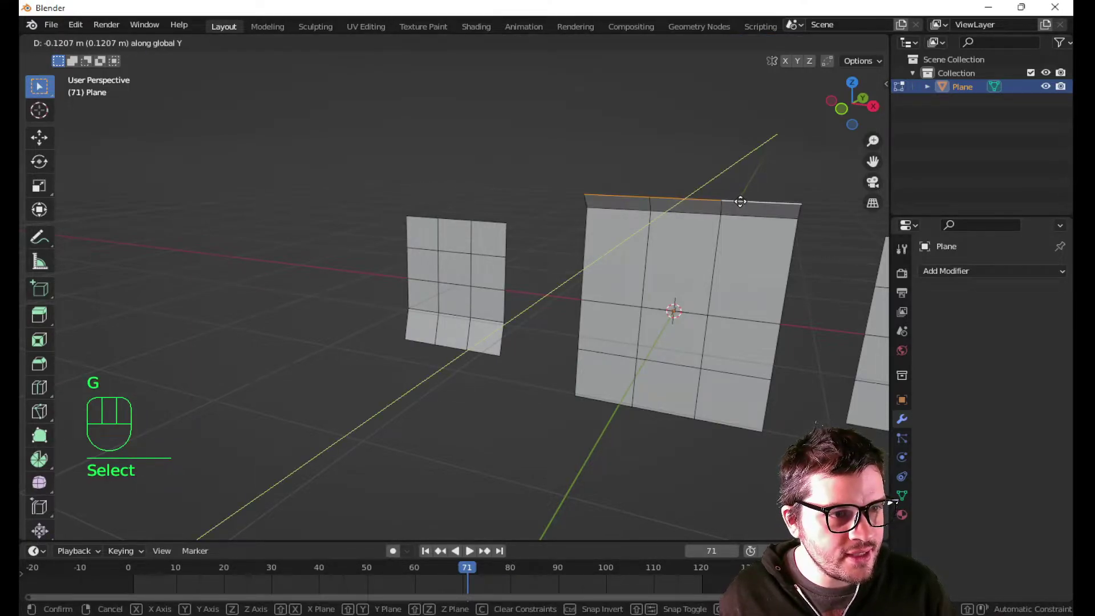
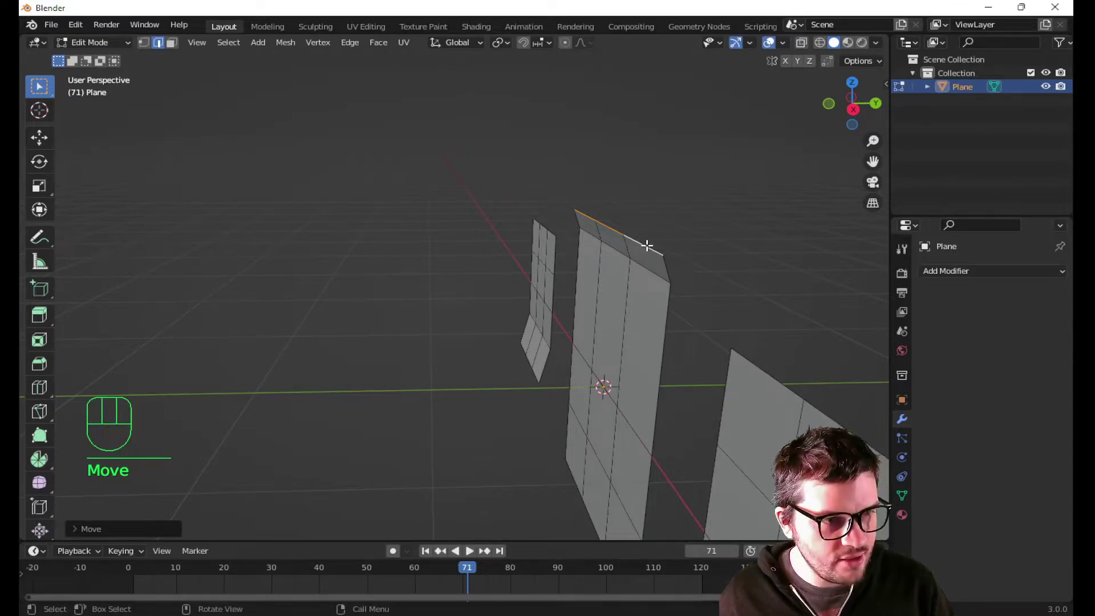
- Box-select the middle poster's top vertices and nudge them further back along Y to curl the top
{"action": "key", "text": "1"}
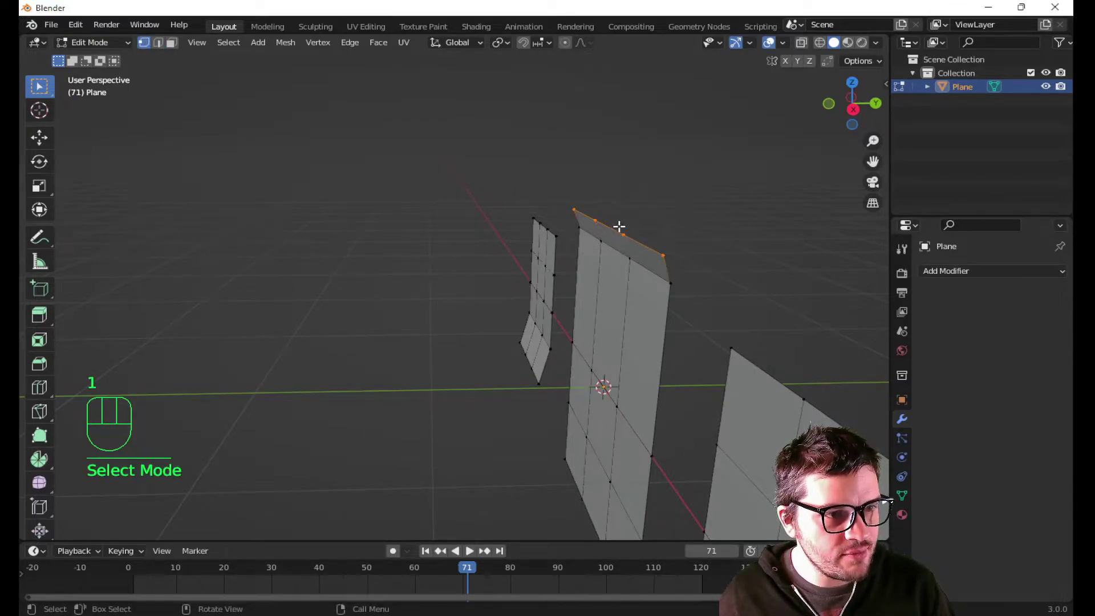
{"action": "left_click_drag", "start_coordinate": [619, 222], "coordinate": [680, 250]}
{"action": "key", "text": "g"}
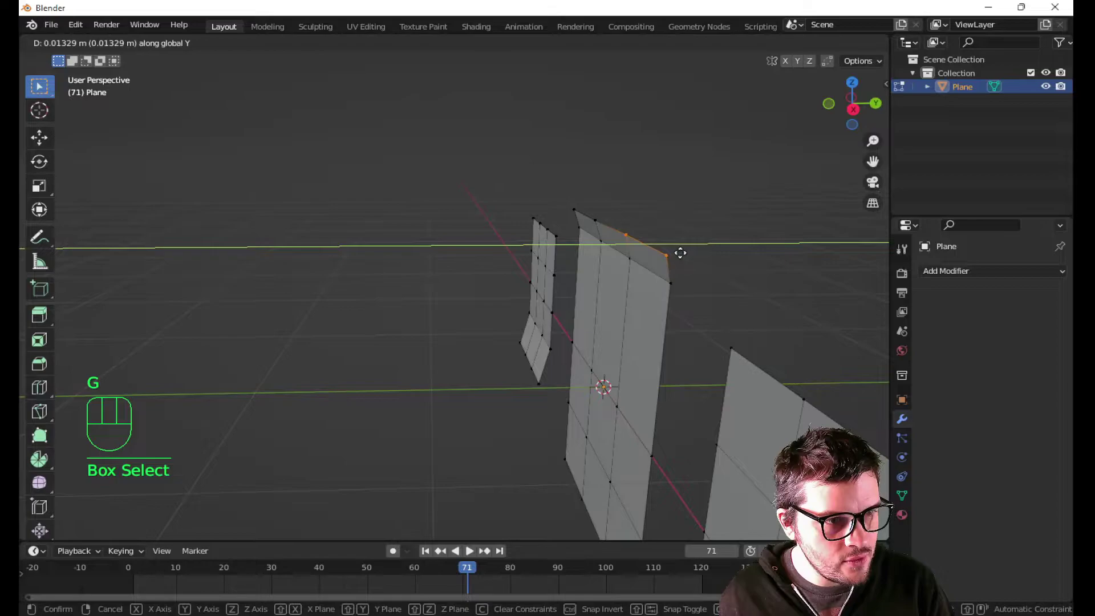
{"action": "left_click_drag", "start_coordinate": [686, 251], "coordinate": [795, 255]}
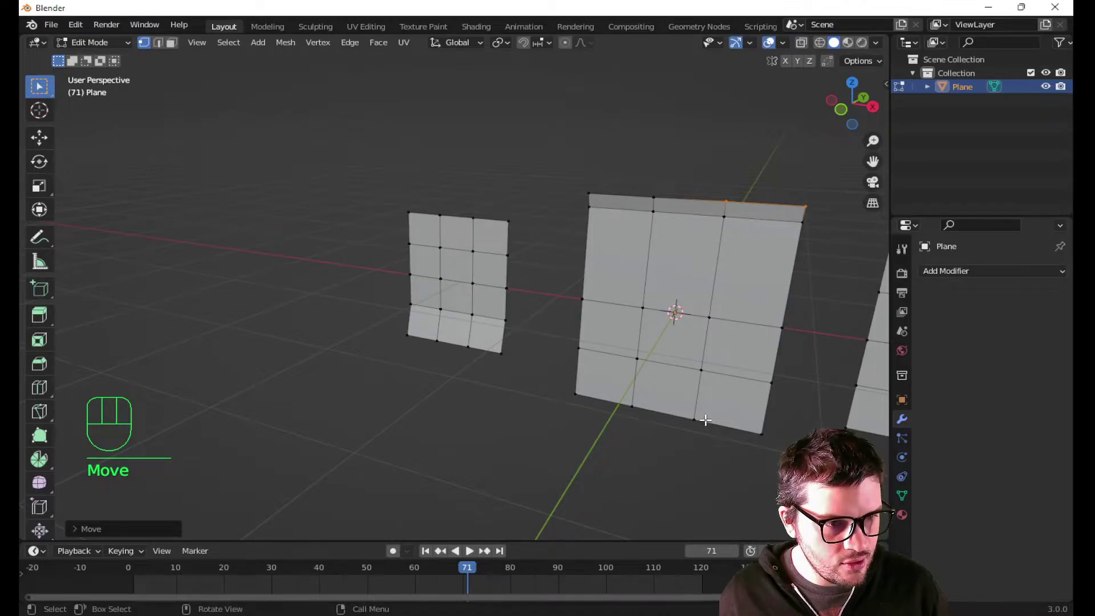
{"action": "left_click", "coordinate": [708, 416]}
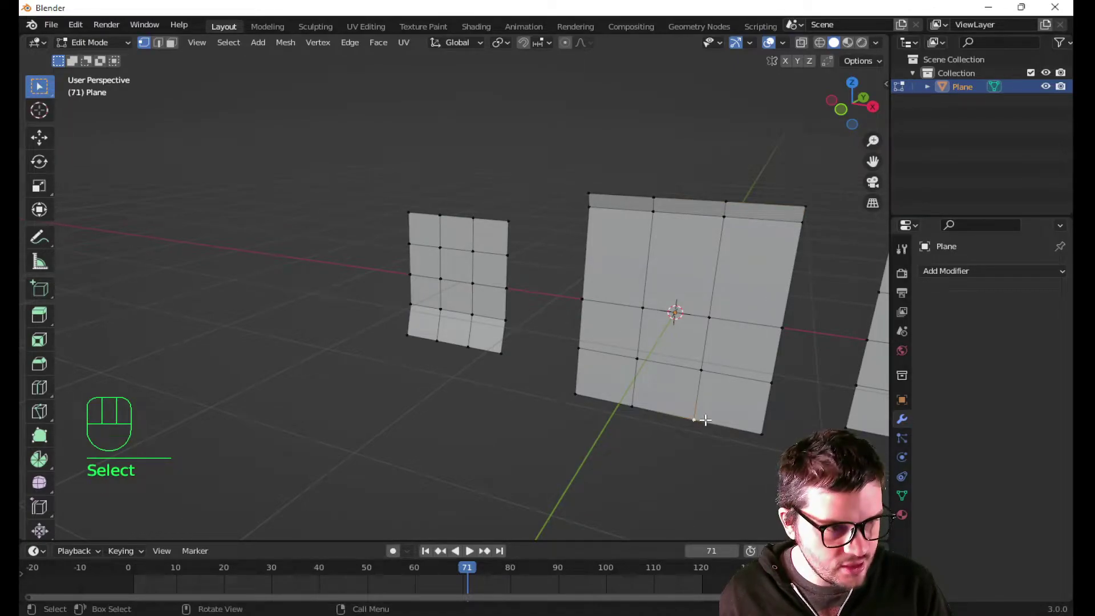
- Select the middle poster's bottom edge and shift it along Y to warp the bottom, checking from the side
{"action": "key", "text": "2"}
{"action": "left_click", "coordinate": [708, 416]}
{"action": "left_click", "coordinate": [674, 416]}
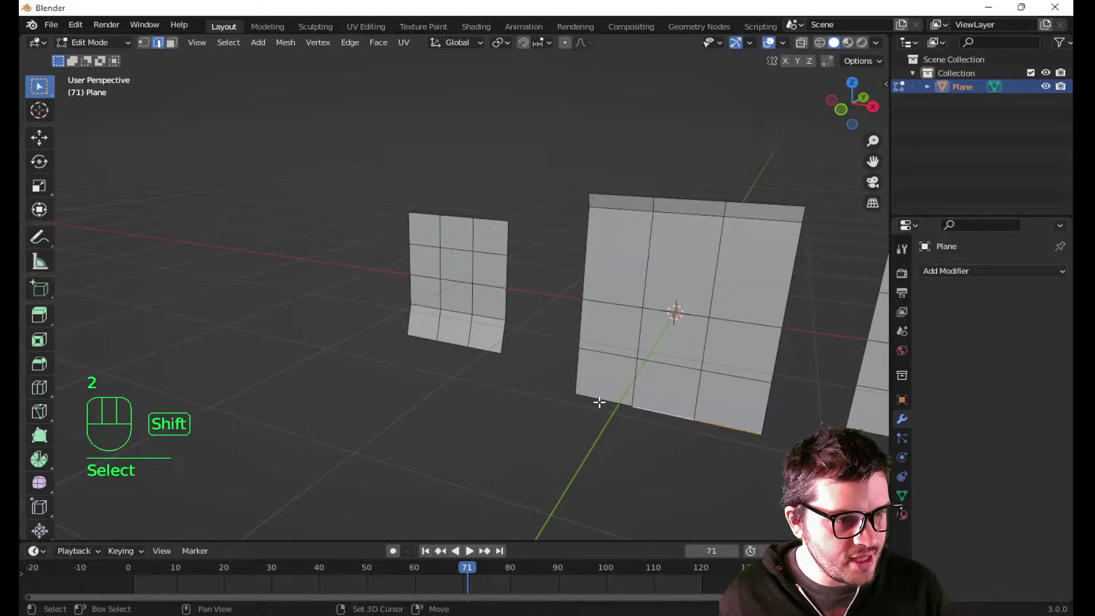
{"action": "left_click", "coordinate": [602, 399]}
{"action": "key", "text": "g"}
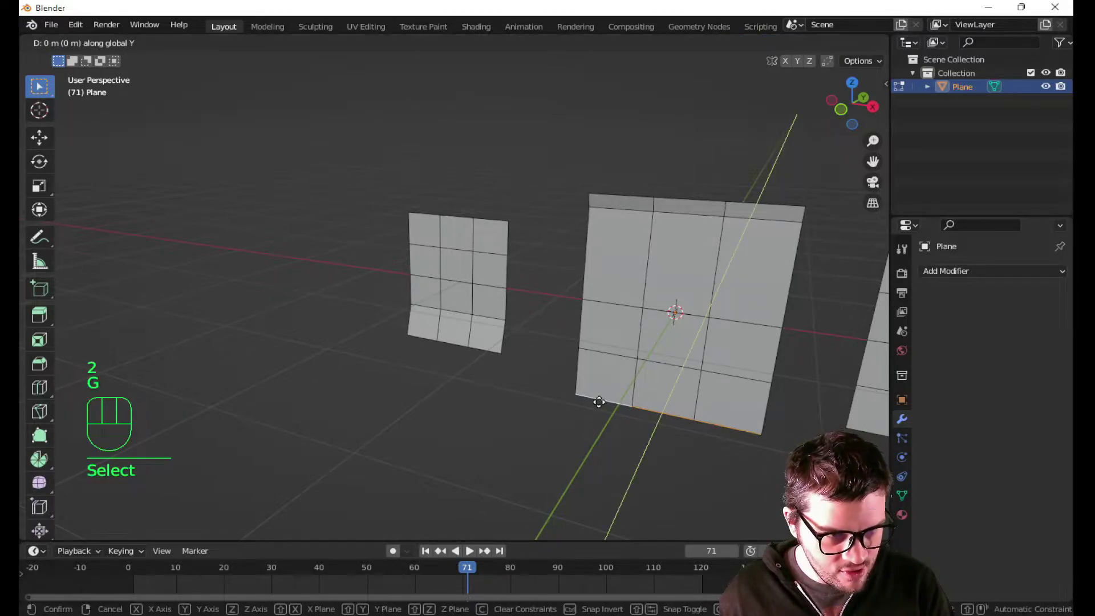
{"action": "left_click_drag", "start_coordinate": [681, 399], "coordinate": [587, 385]}
{"action": "middle_click", "coordinate": [660, 423]}
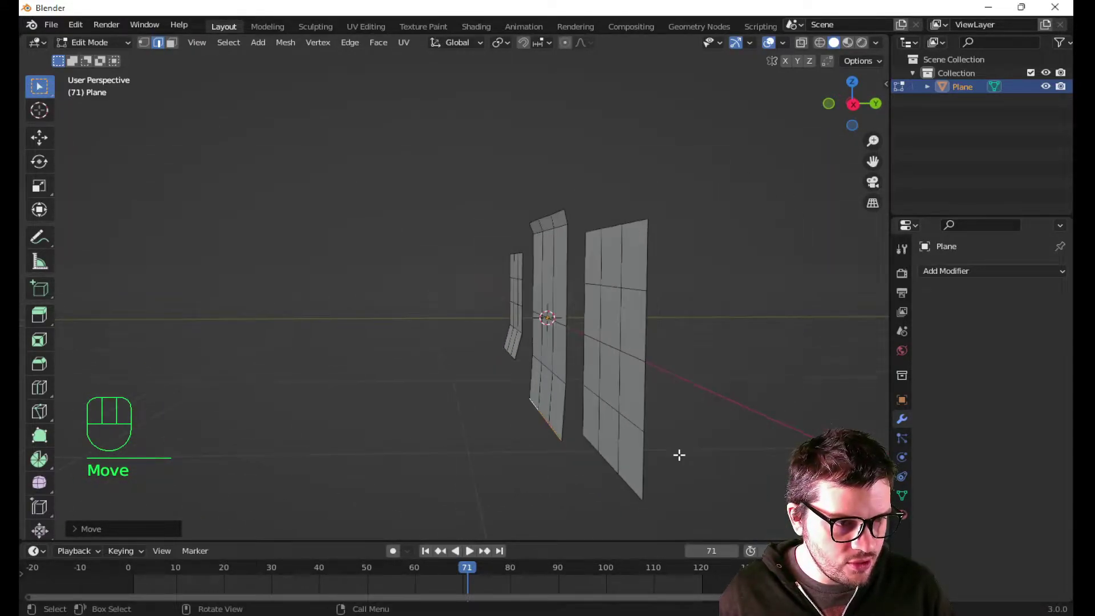
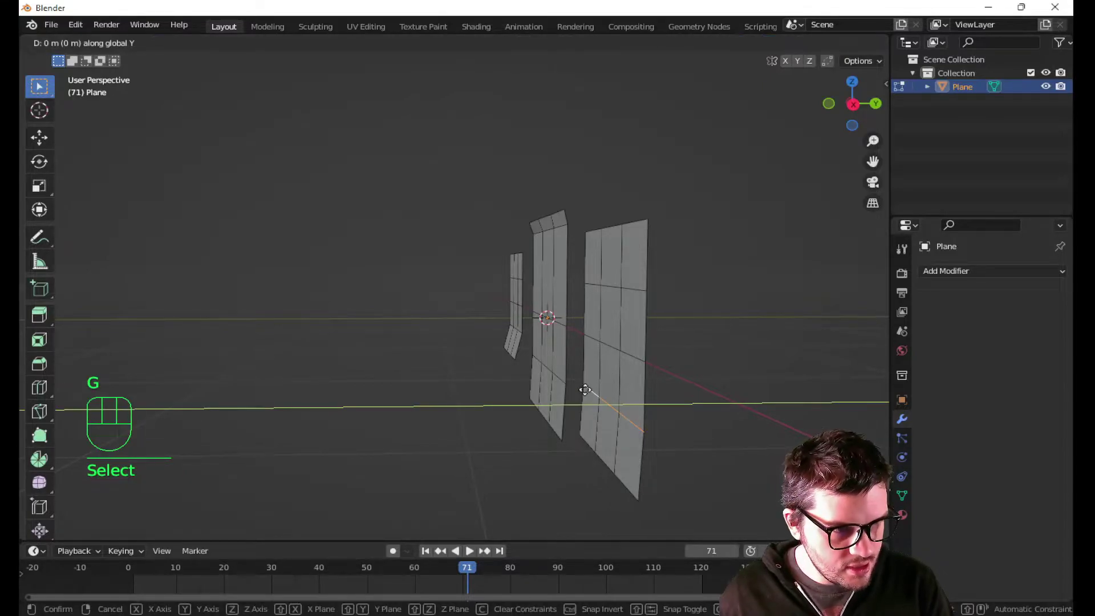
{"action": "left_click_drag", "start_coordinate": [584, 387], "coordinate": [623, 388]}
{"action": "left_click_drag", "start_coordinate": [619, 374], "coordinate": [667, 373]}
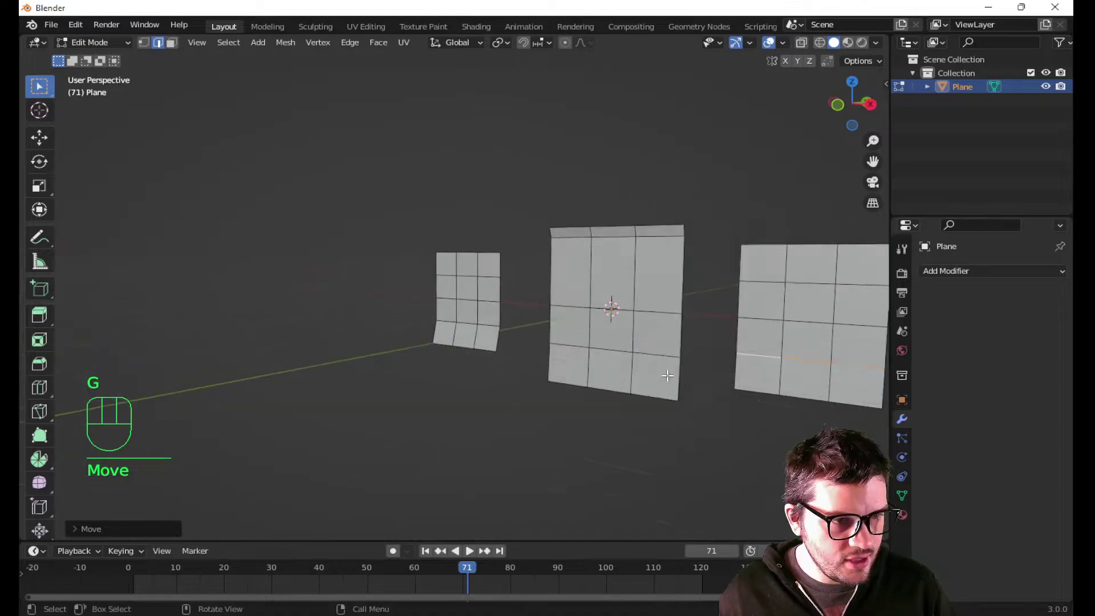
- Duplicate all three posters and lift the copies about 2.26 m along Z into a second row
{"action": "key", "text": "a"}
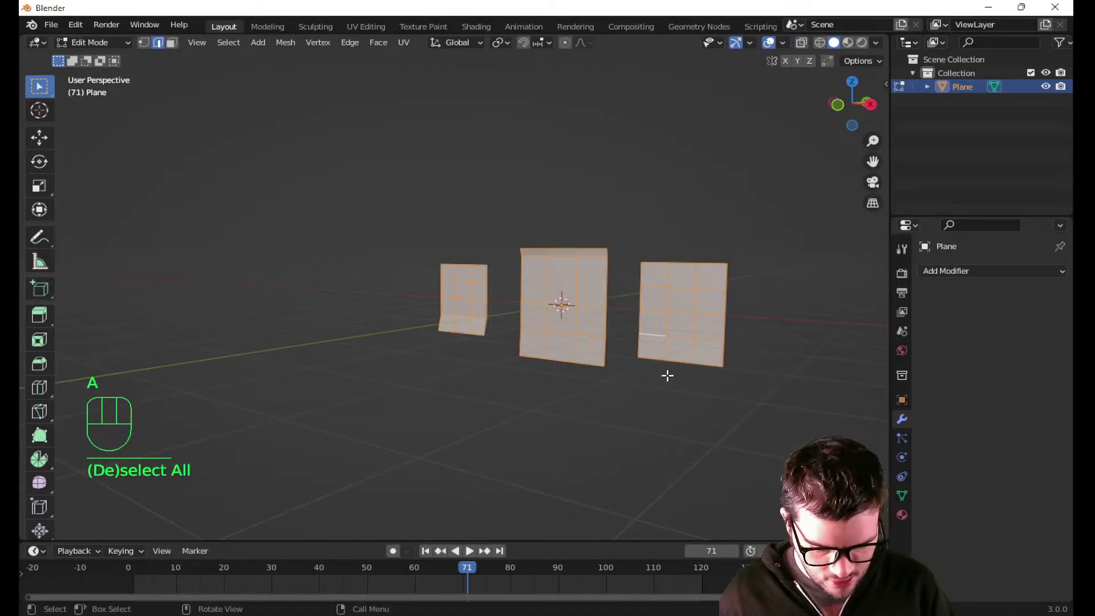
{"action": "key", "text": "shift+d"}
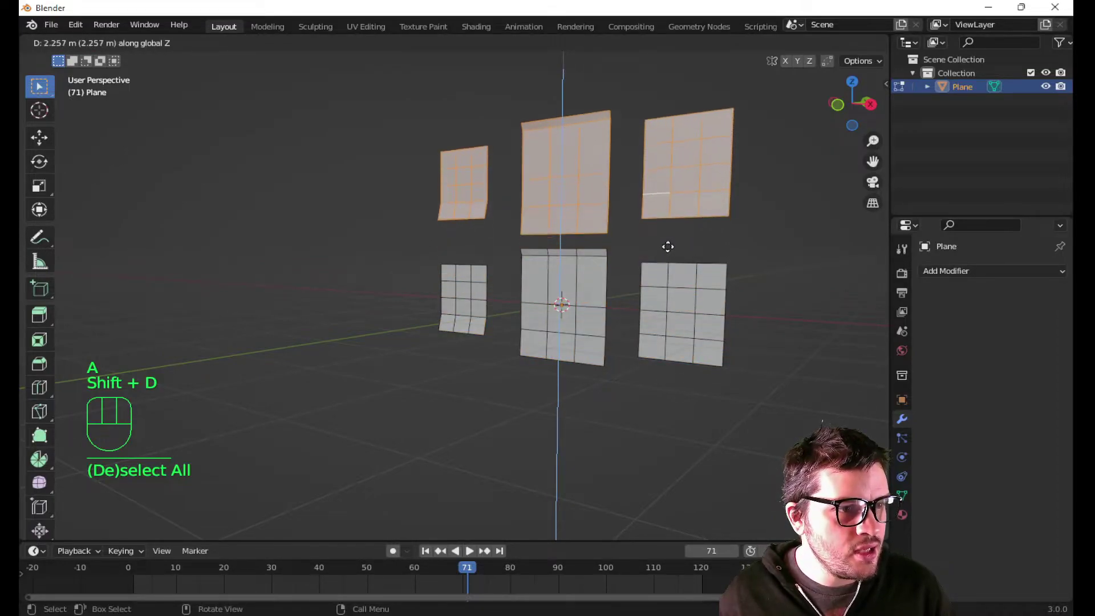
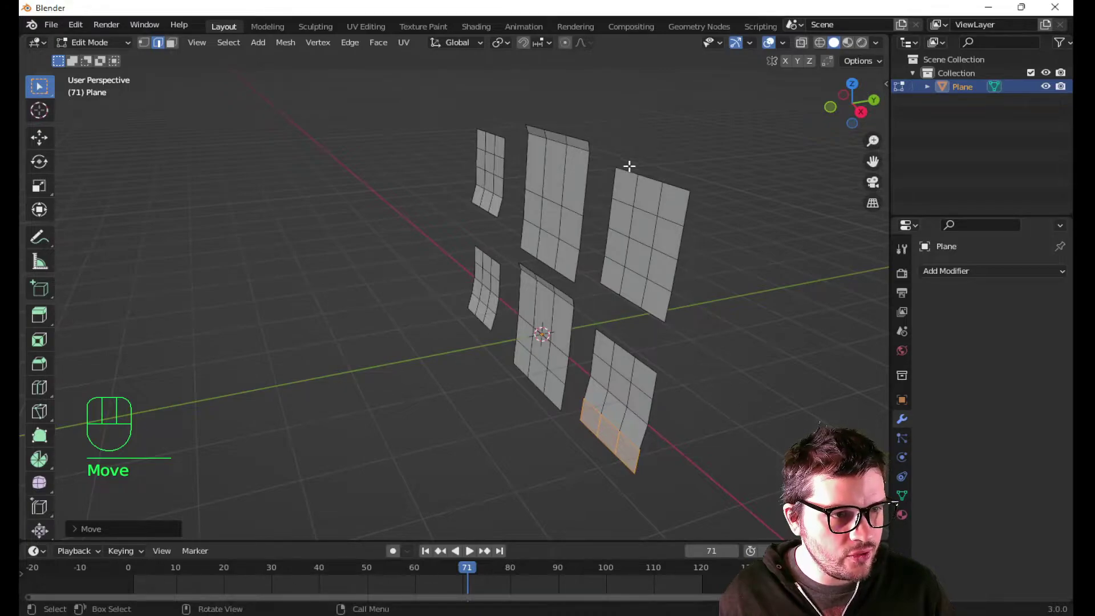
- Nudge the bottom-right poster's lower faces and the upper-right poster's top edge along Y for a slight bend
{"action": "key", "text": "2"}
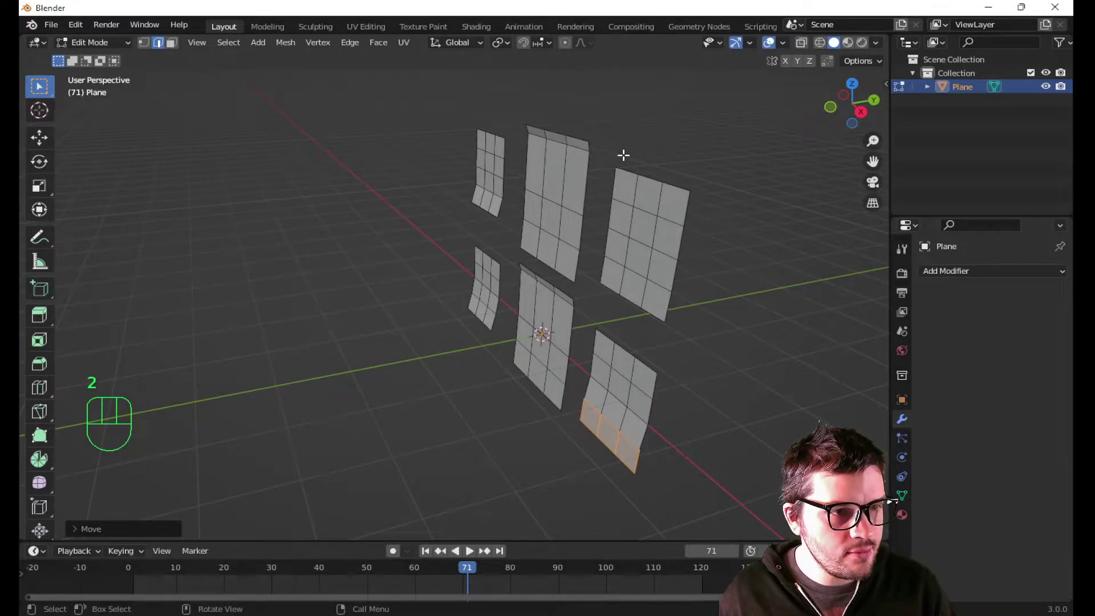
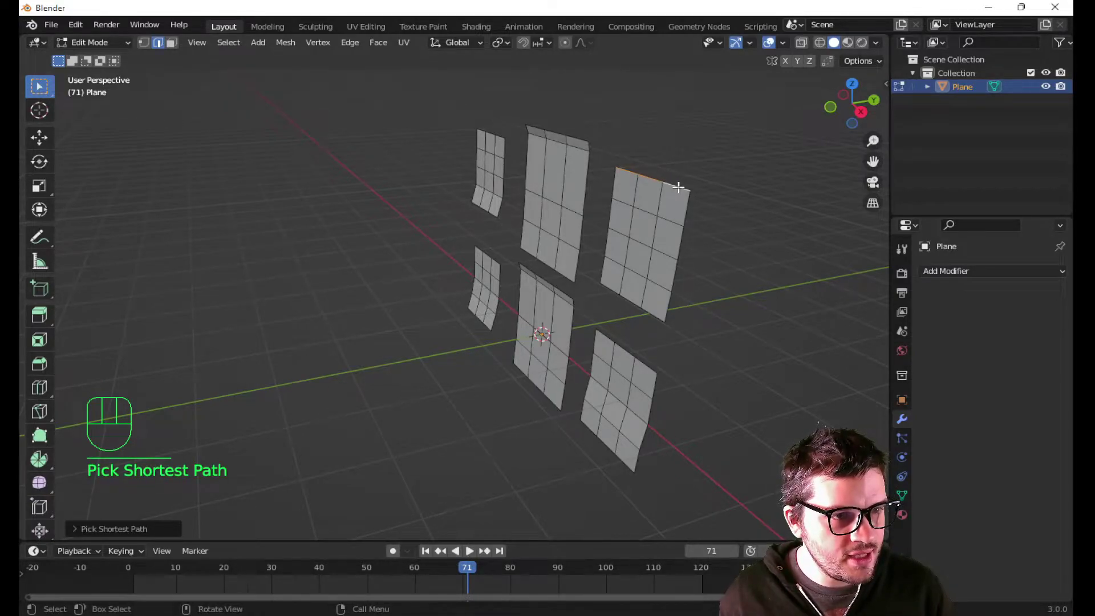
{"action": "key", "text": "g"}
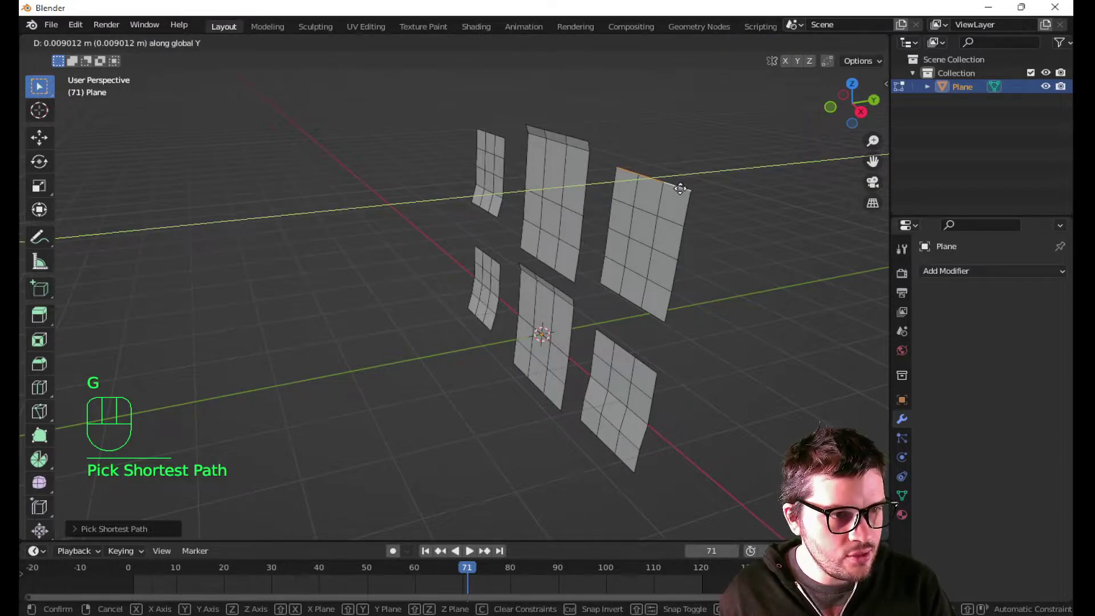
{"action": "left_click_drag", "start_coordinate": [705, 207], "coordinate": [695, 200]}
{"action": "left_click", "coordinate": [643, 230]}
{"action": "key", "text": "g"}
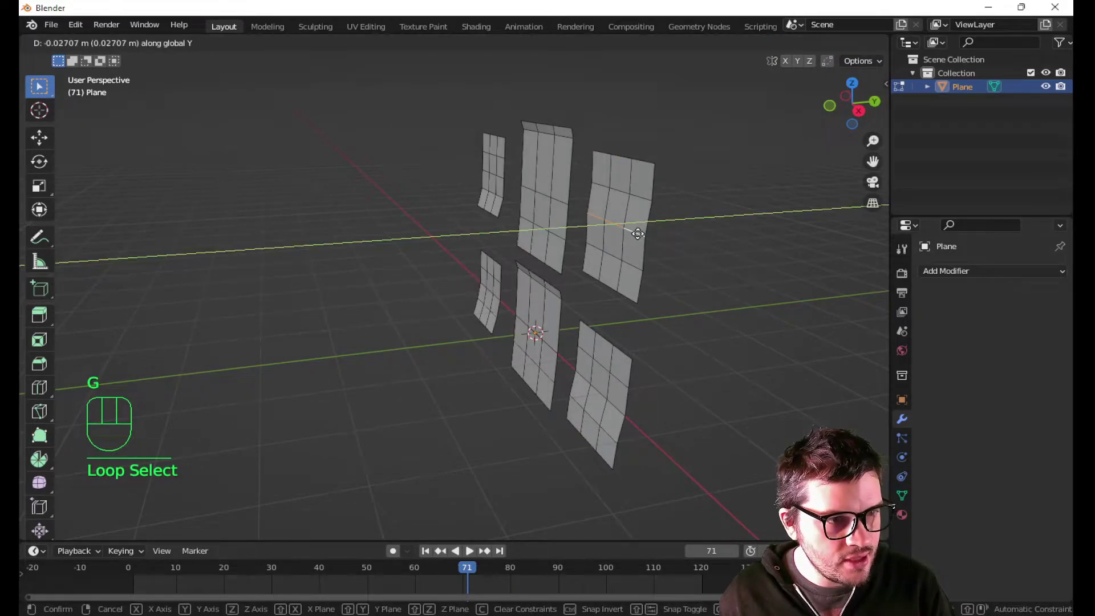
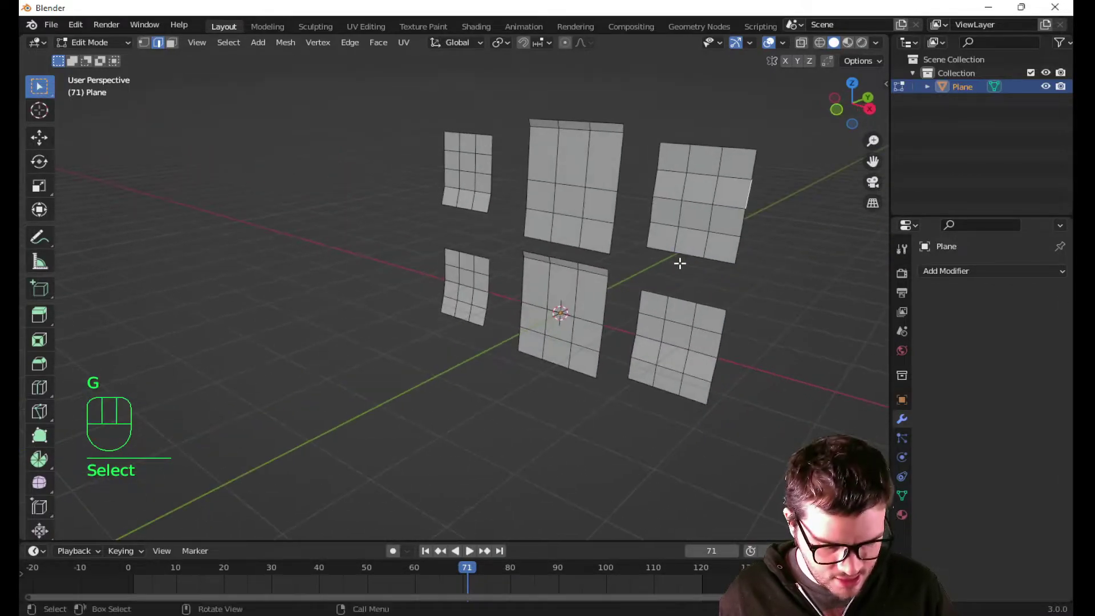
- Return to Object Mode and apply Shade Smooth to the six-poster object from its context menu
{"action": "key", "text": "Tab"}
{"action": "left_click_drag", "start_coordinate": [672, 279], "coordinate": [715, 252]}
{"action": "left_click_drag", "start_coordinate": [651, 263], "coordinate": [634, 243]}
{"action": "left_click_drag", "start_coordinate": [632, 243], "coordinate": [631, 264]}
{"action": "right_click", "coordinate": [613, 225]}
{"action": "right_click", "coordinate": [606, 220]}
{"action": "left_click_drag", "start_coordinate": [681, 267], "coordinate": [648, 278]}
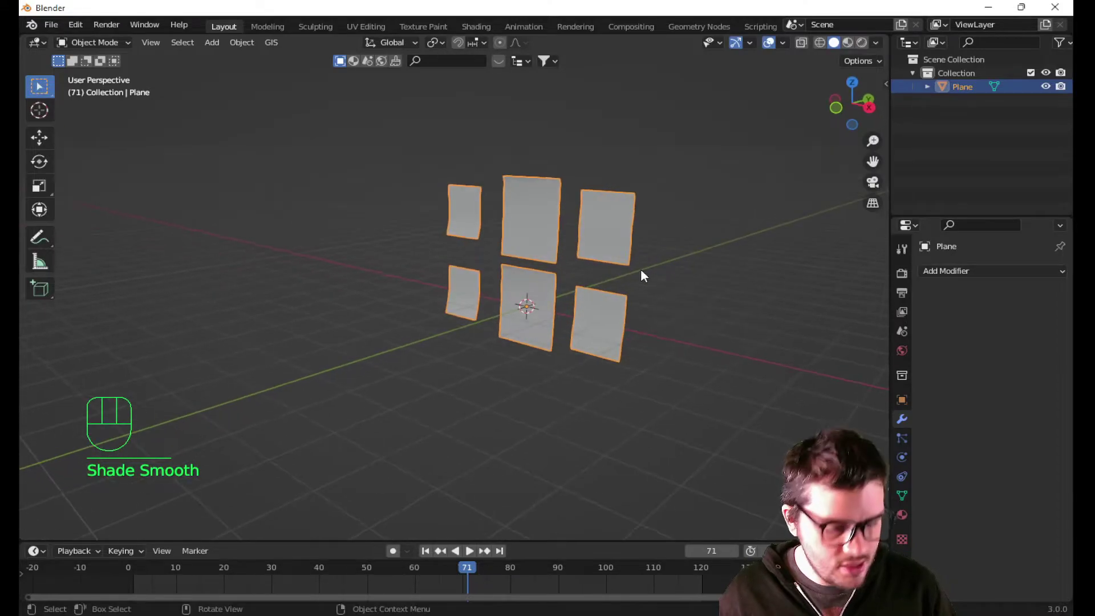
{"action": "left_click_drag", "start_coordinate": [616, 237], "coordinate": [609, 252]}
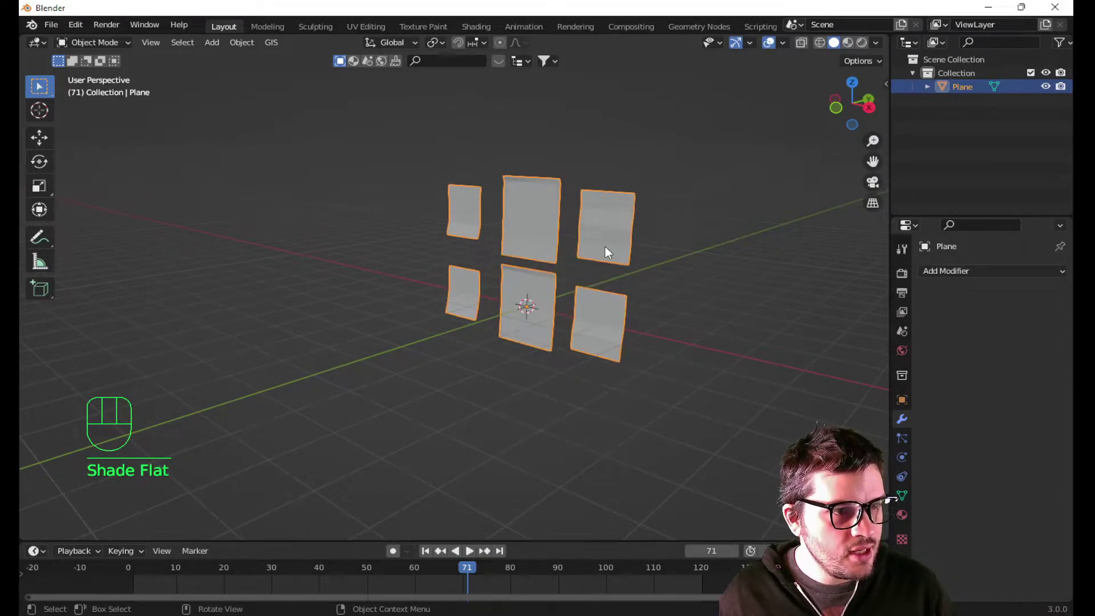
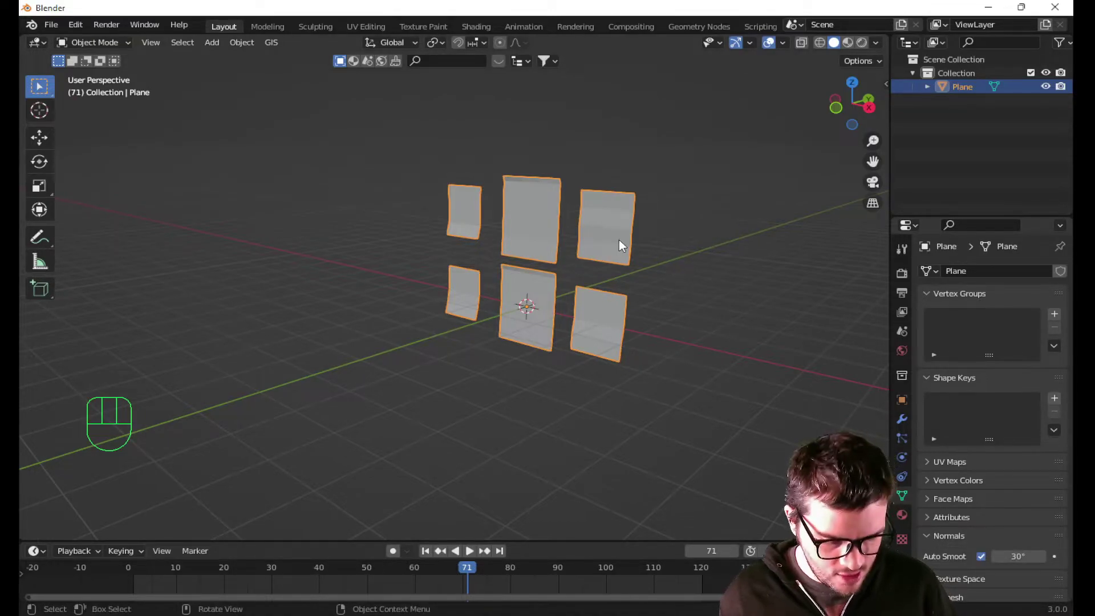
- Deselect the posters and frame them straight-on from the front, close up
{"action": "left_click_drag", "start_coordinate": [618, 234], "coordinate": [601, 240]}
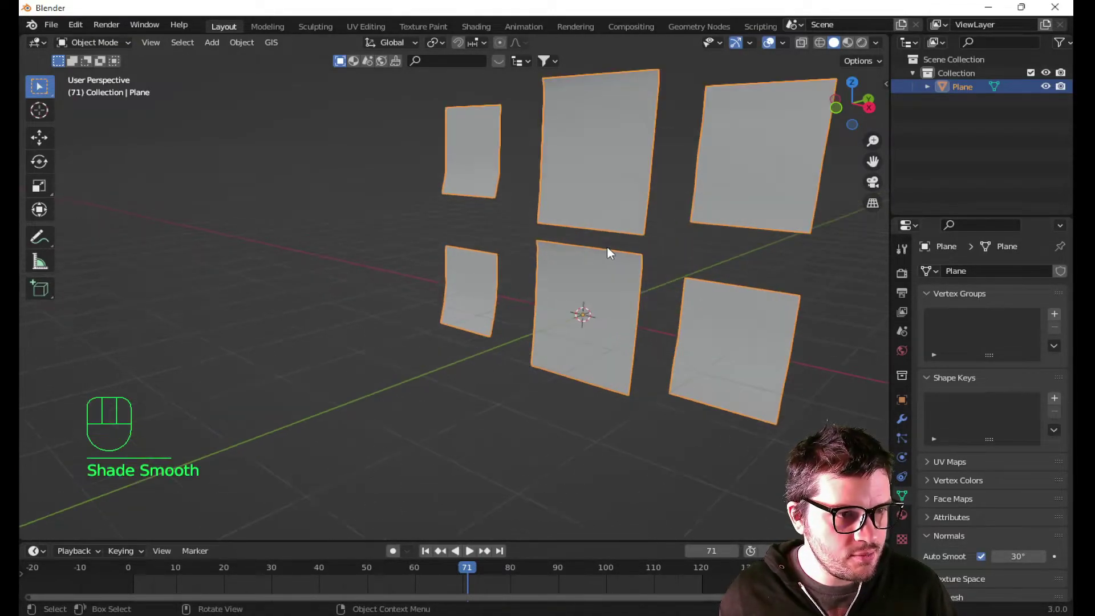
{"action": "left_click_drag", "start_coordinate": [654, 258], "coordinate": [572, 302]}
{"action": "left_click_drag", "start_coordinate": [573, 305], "coordinate": [570, 315]}
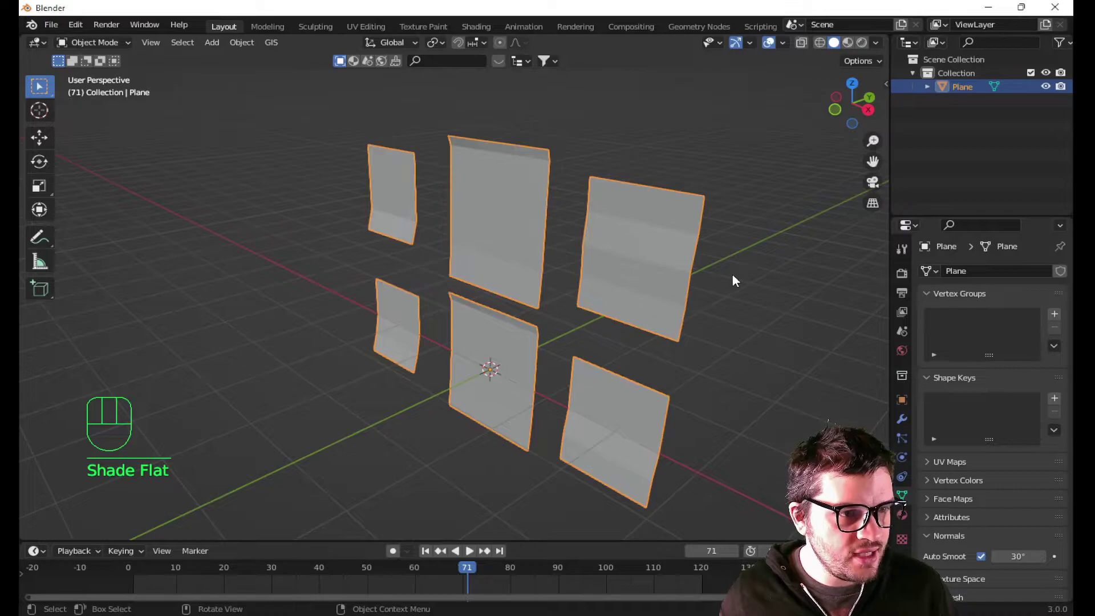
{"action": "left_click", "coordinate": [744, 285]}
{"action": "left_click", "coordinate": [662, 371]}
{"action": "left_click_drag", "start_coordinate": [585, 369], "coordinate": [664, 364]}
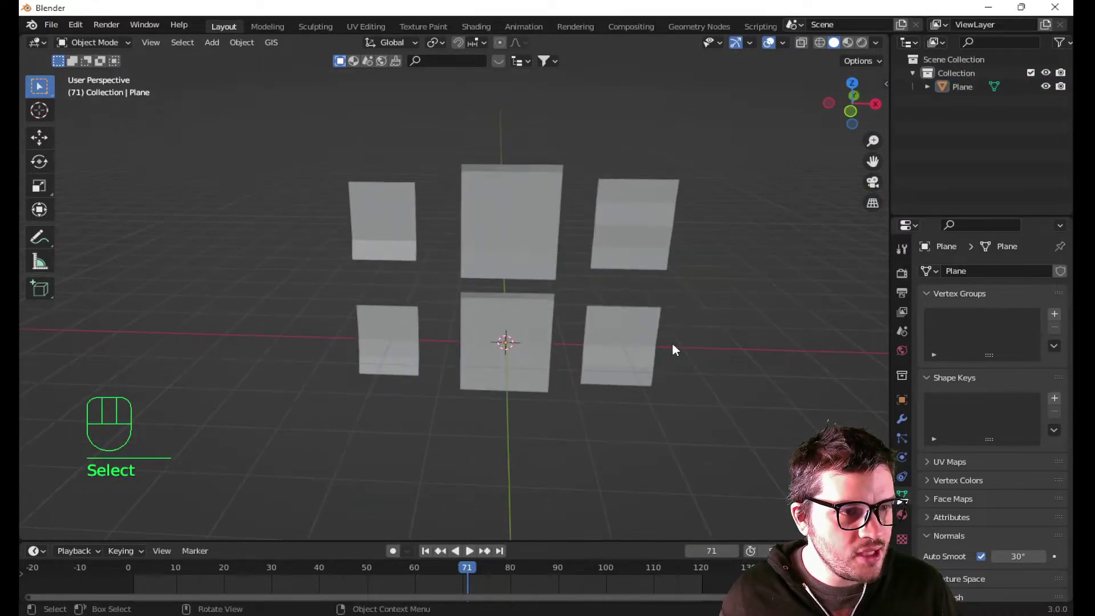
{"action": "left_click_drag", "start_coordinate": [683, 321], "coordinate": [616, 349]}
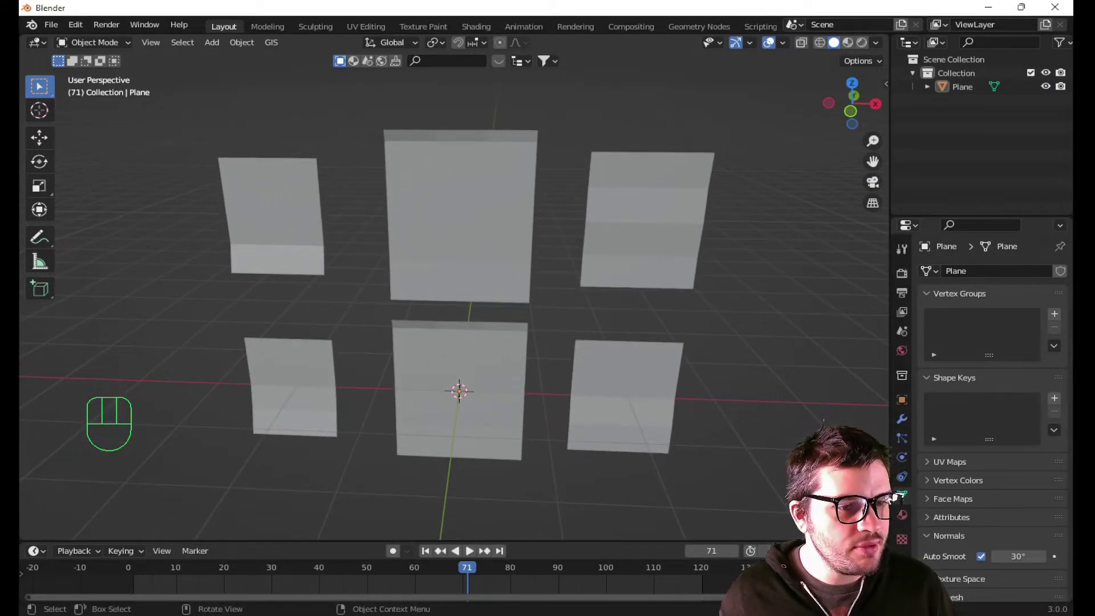
- Select the poster planes object and enter edit mode on its mesh
{"action": "left_click", "coordinate": [906, 520]}
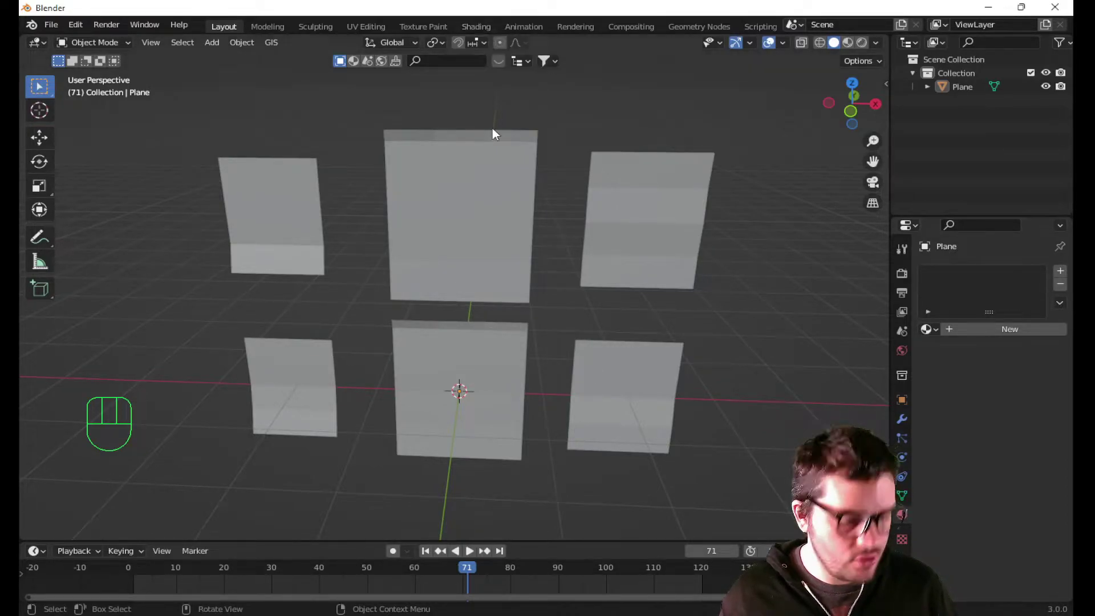
{"action": "key", "text": "Tab"}
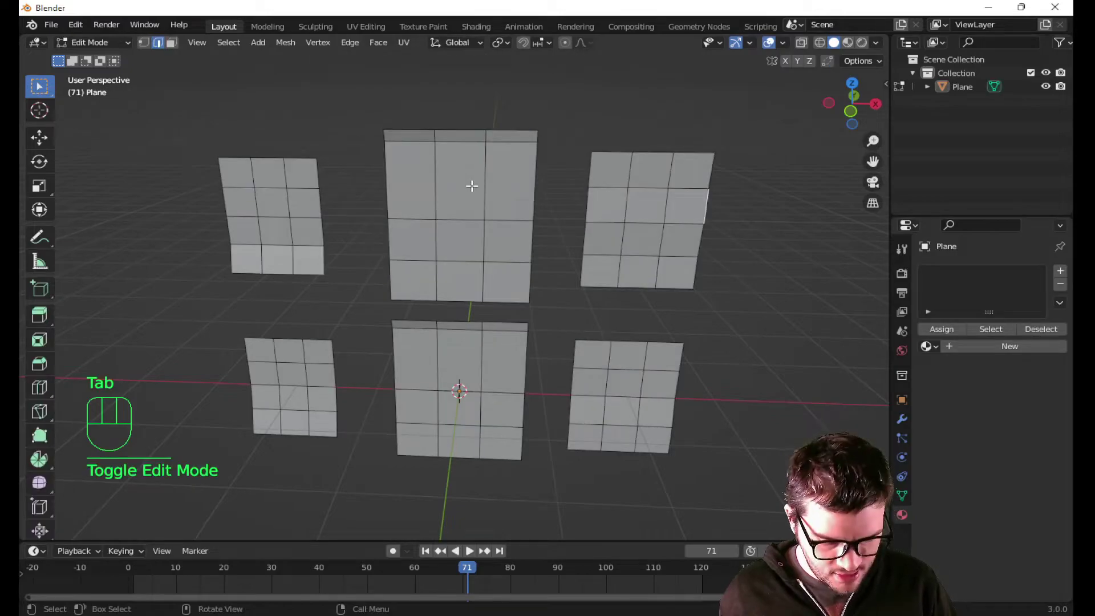
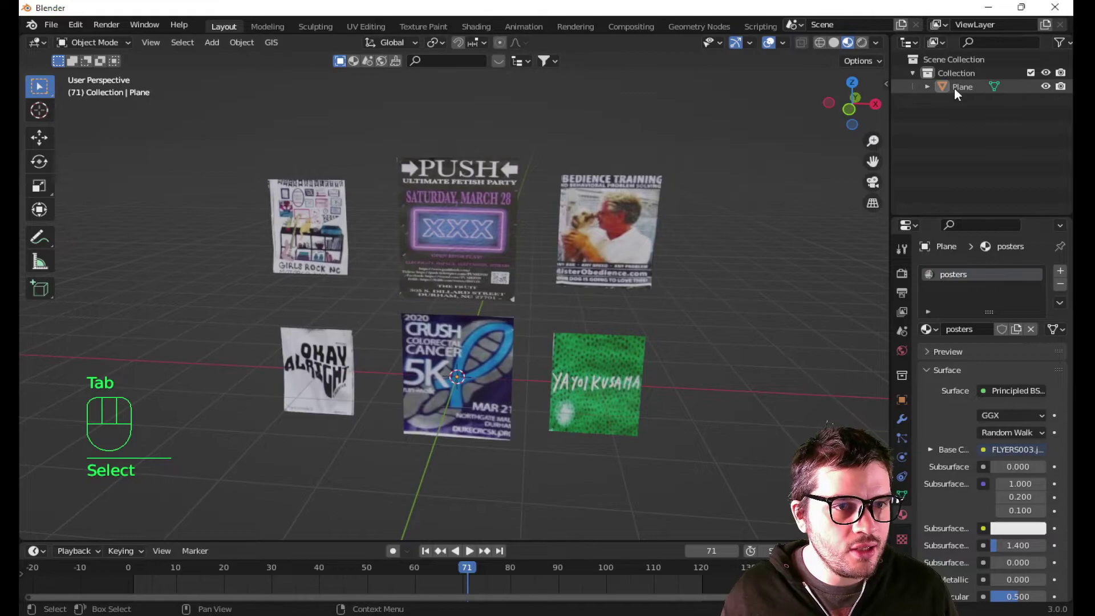
- Rename Plane to 'Posters A' in the Outliner and mark it as an asset
{"action": "left_click_drag", "start_coordinate": [958, 94], "coordinate": [978, 99]}
{"action": "left_click_drag", "start_coordinate": [977, 99], "coordinate": [921, 139]}
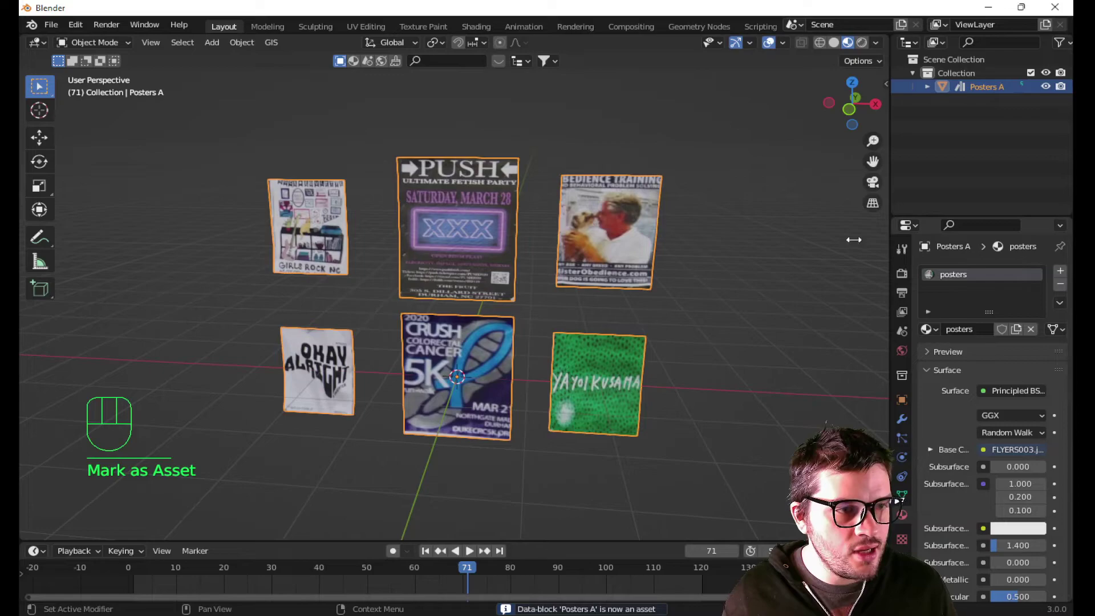
- Save as 'Posters A.blend' in ASSET PACK BLENDER, then reach Edit > Preferences
{"action": "left_click_drag", "start_coordinate": [62, 28], "coordinate": [74, 118]}
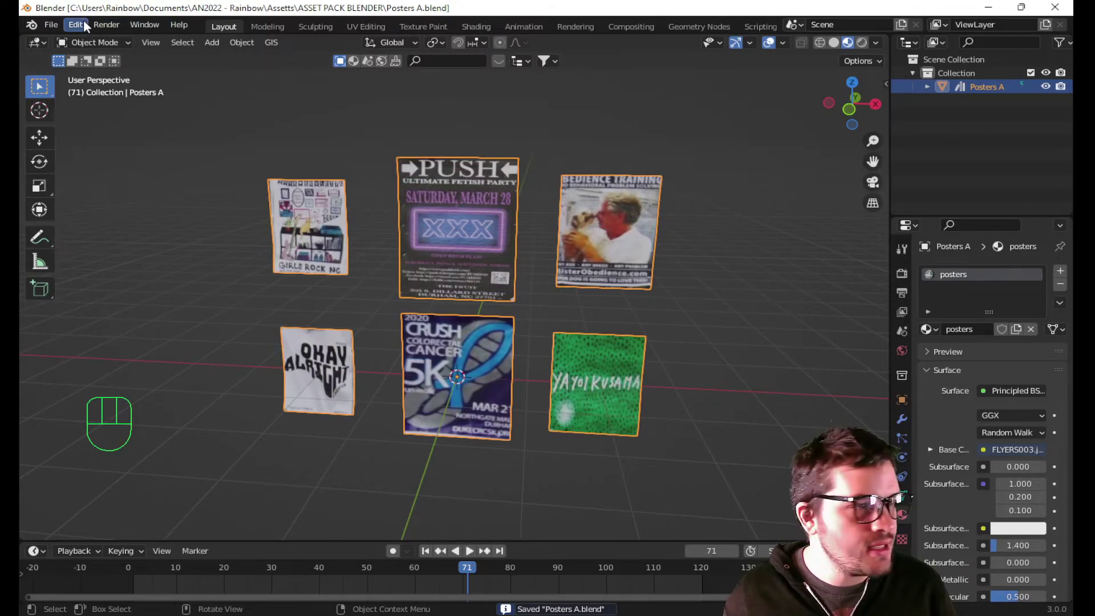
{"action": "left_click_drag", "start_coordinate": [83, 28], "coordinate": [105, 227]}
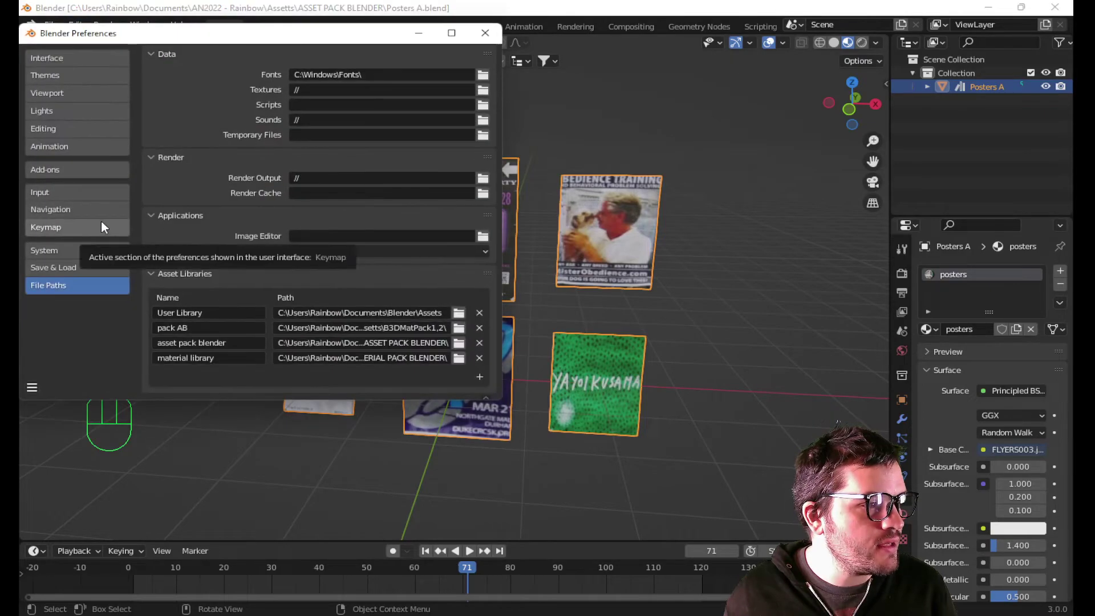